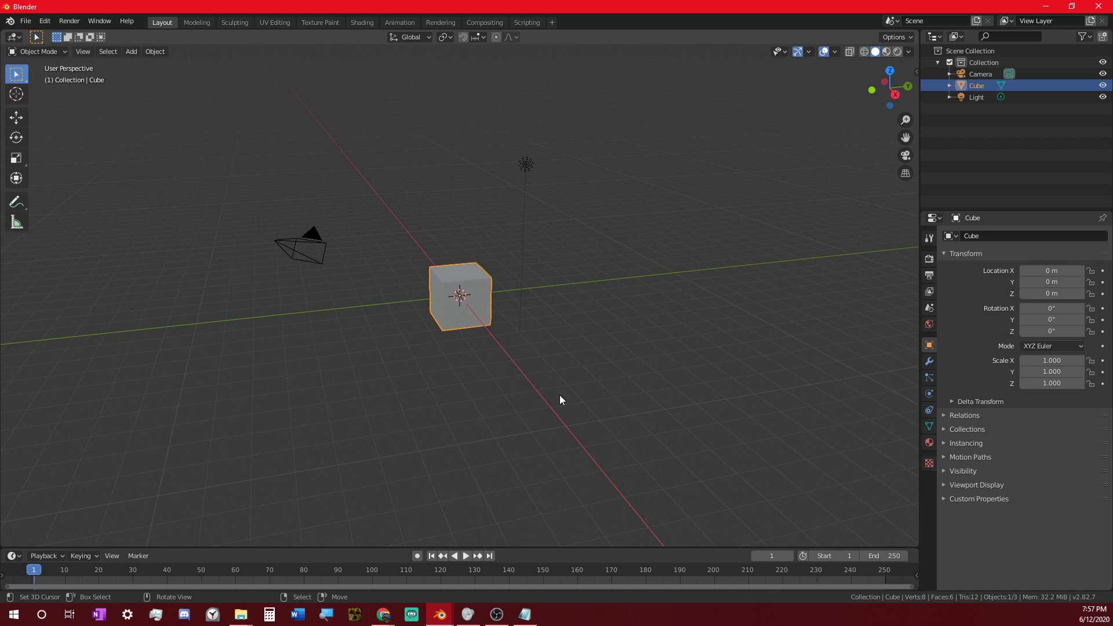
- In Scene Properties, enable Separate Units and set the Unit System to Imperial (feet, pounds)
middle_click(597, 384)
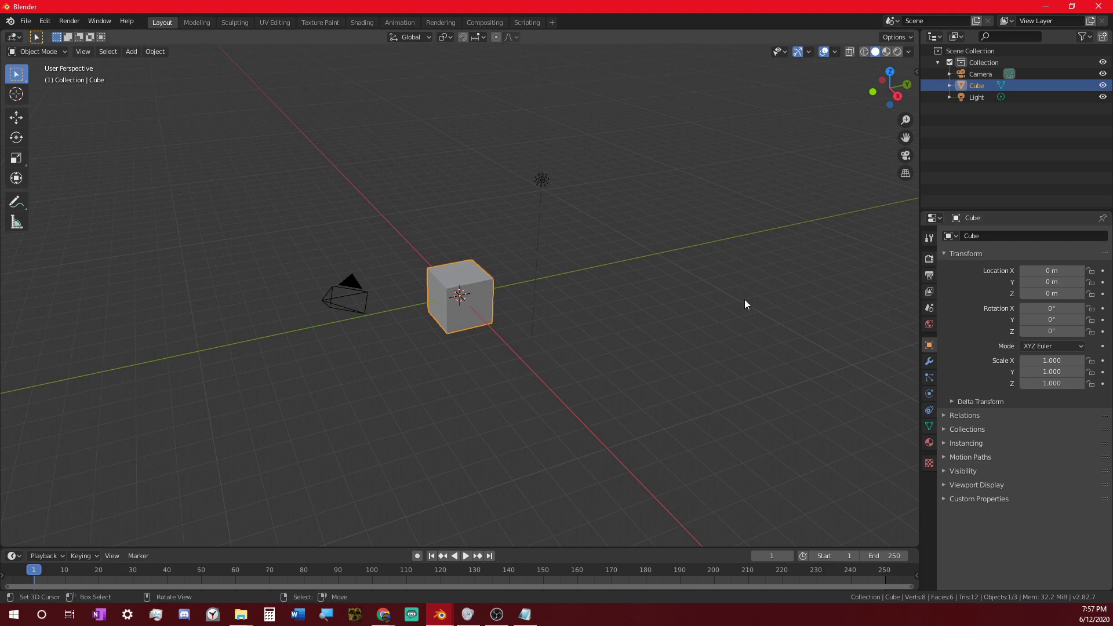
middle_click(483, 323)
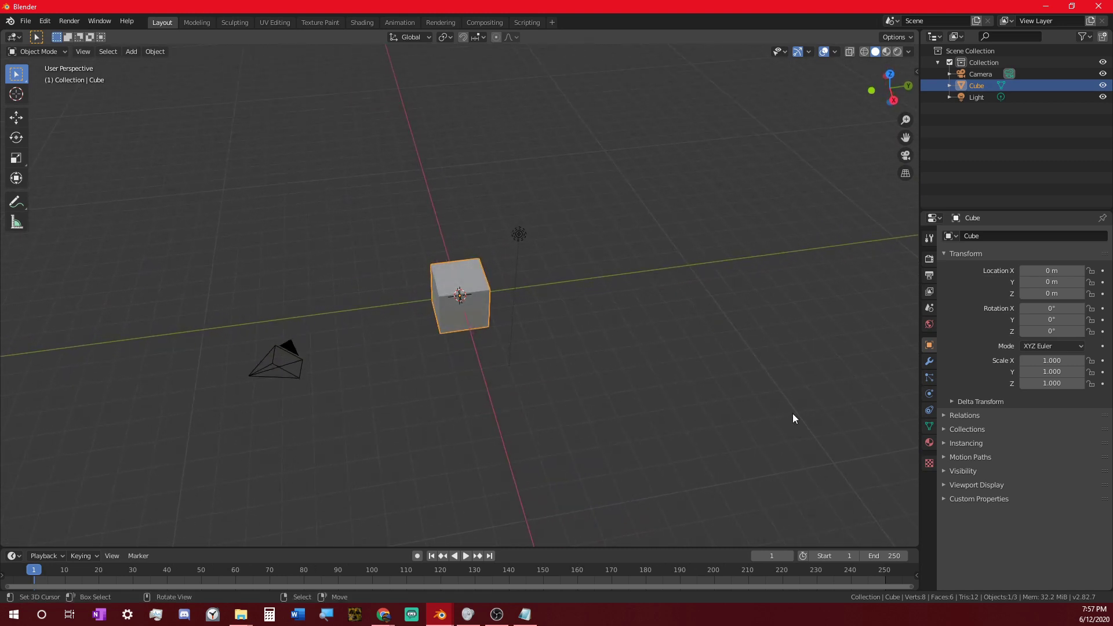
middle_click(537, 393)
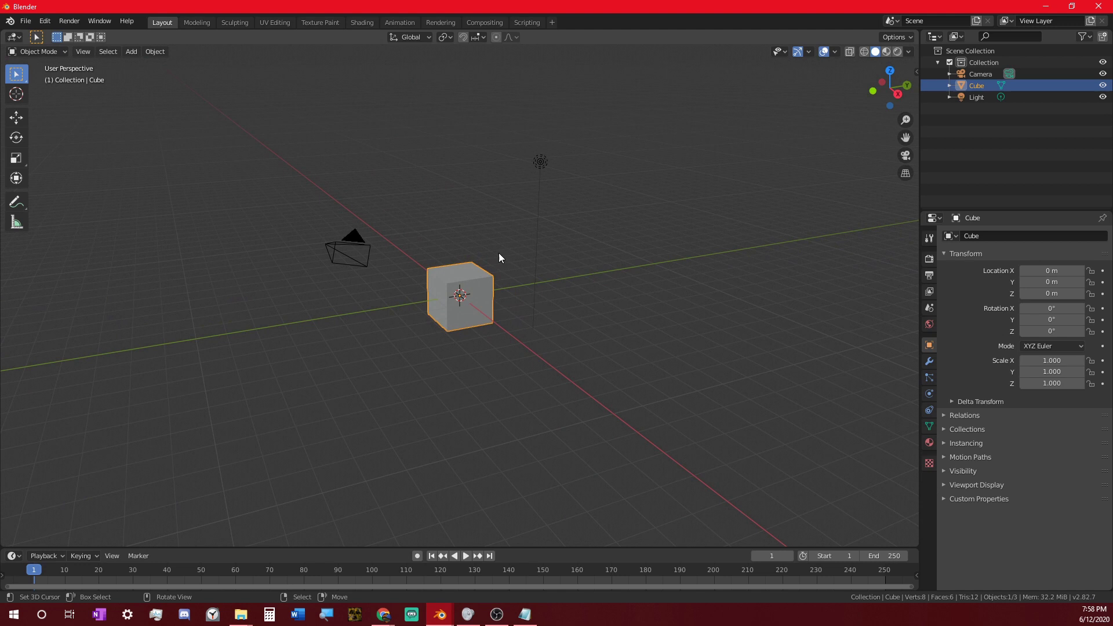
middle_click(470, 293)
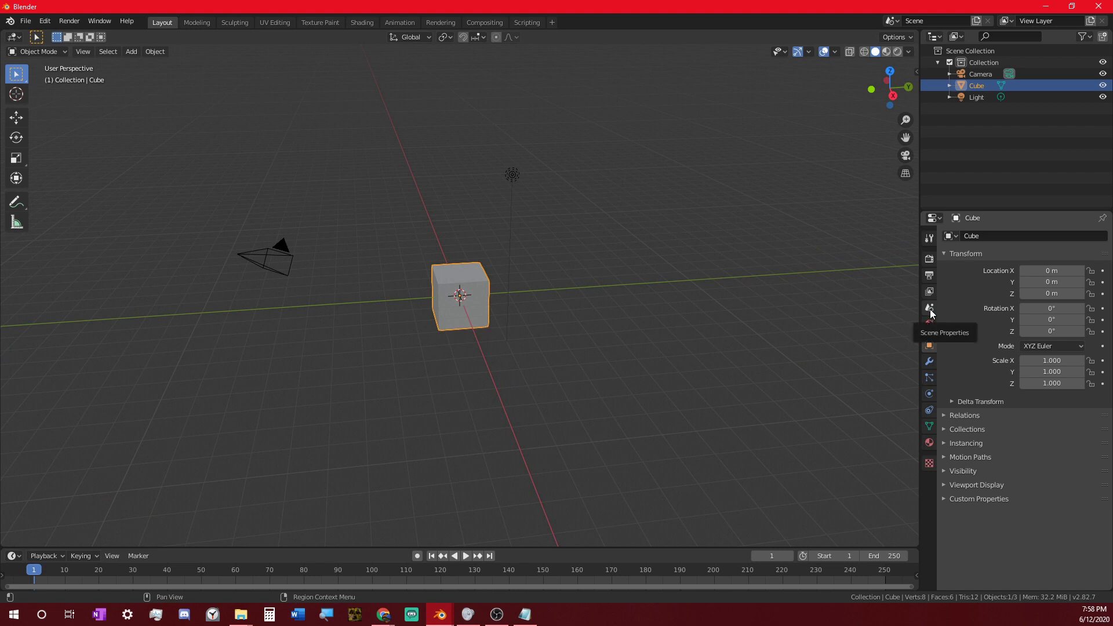
click(935, 313)
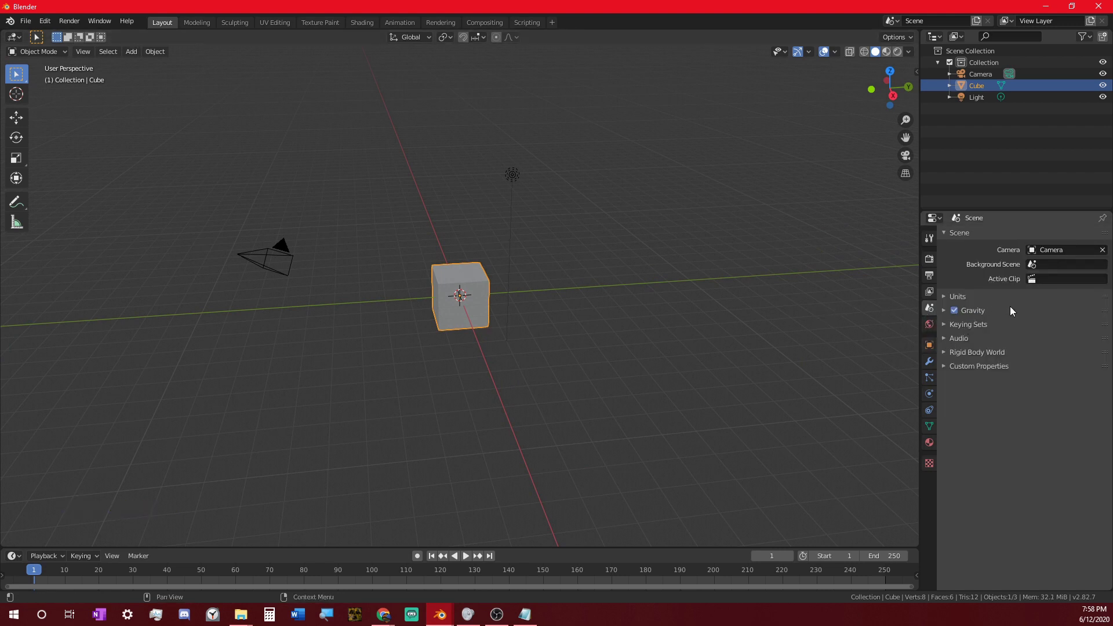
click(958, 303)
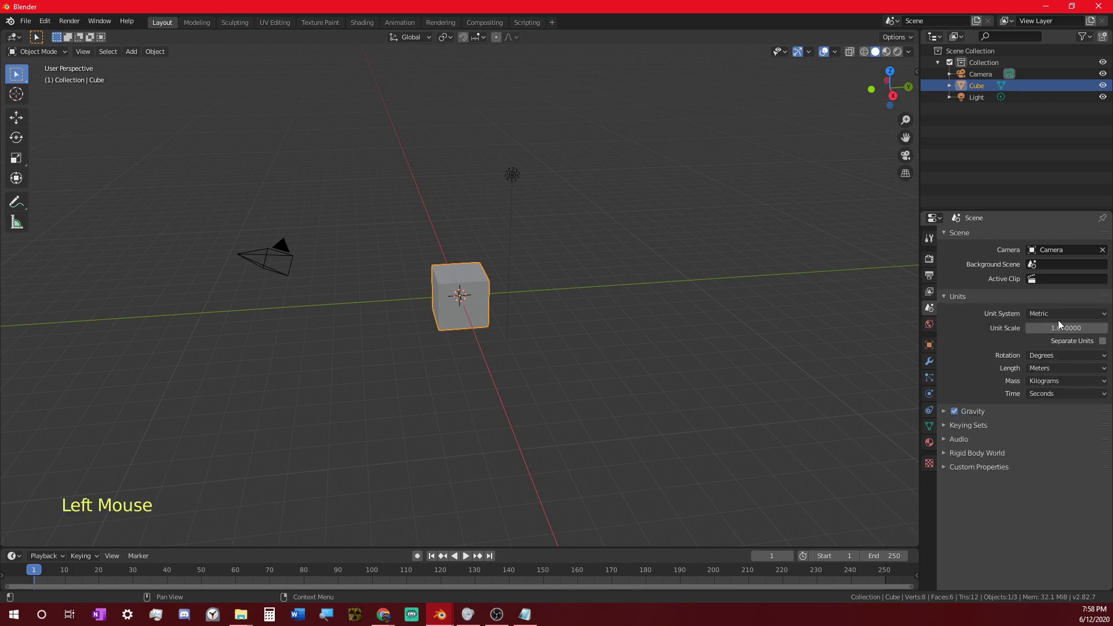
click(843, 331)
key(n)
key(g)
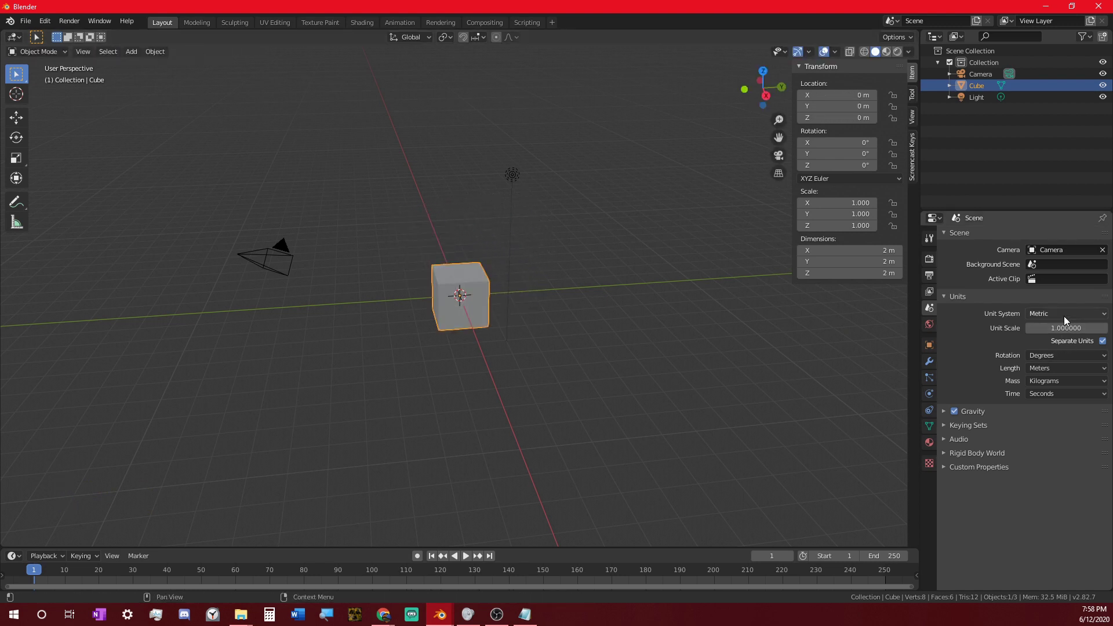
click(1067, 320)
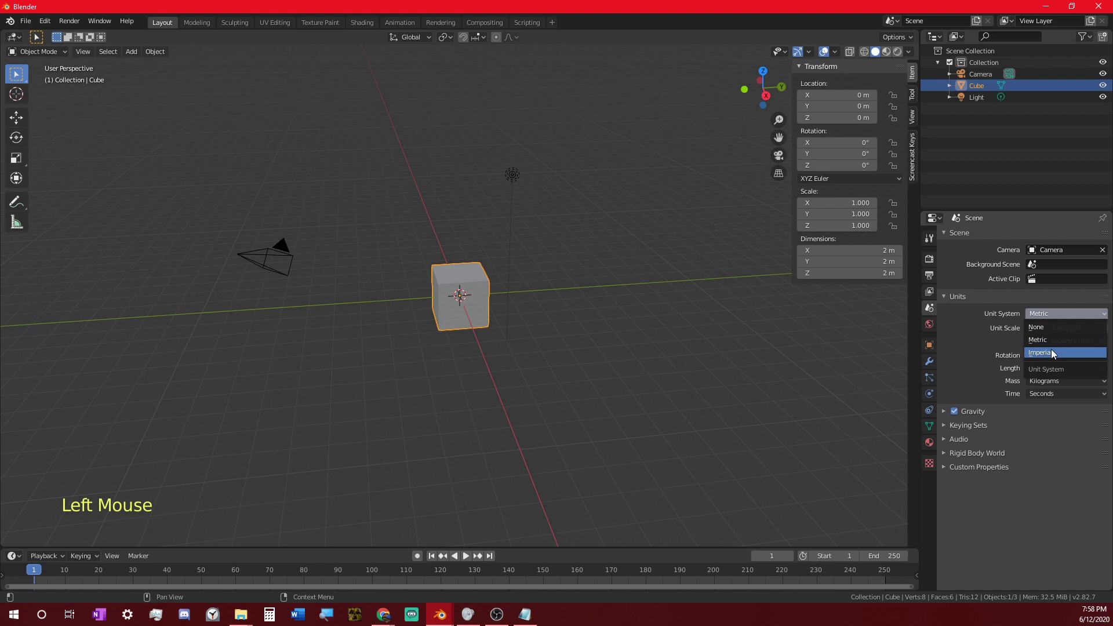
- Trial-move the cube to check distances read in feet, cancel it and hide the sidebar
middle_click(573, 348)
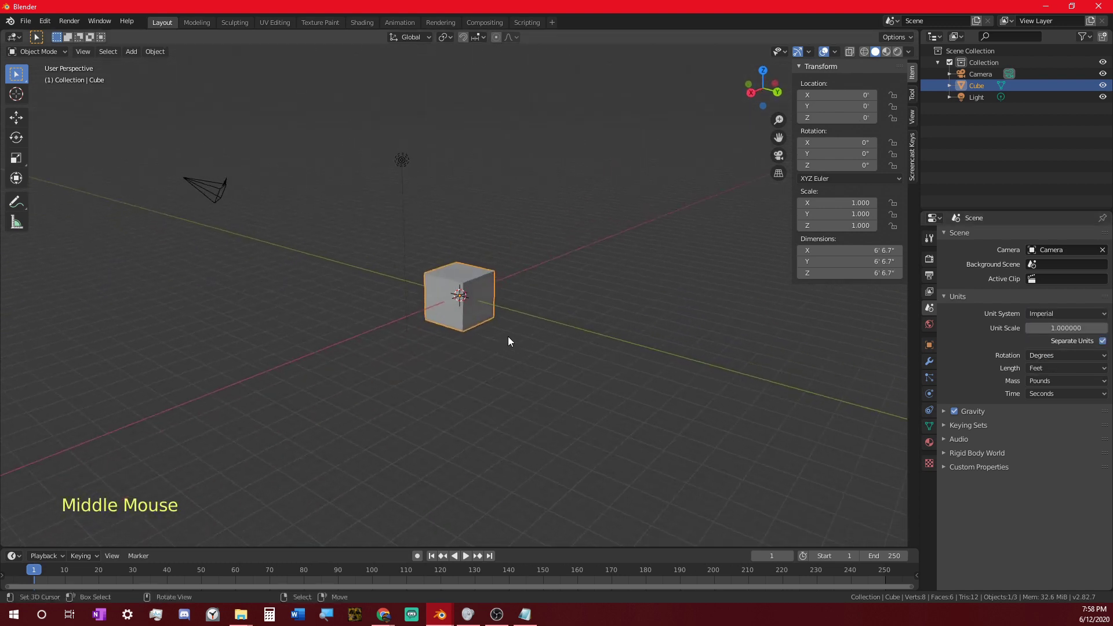
key(g)
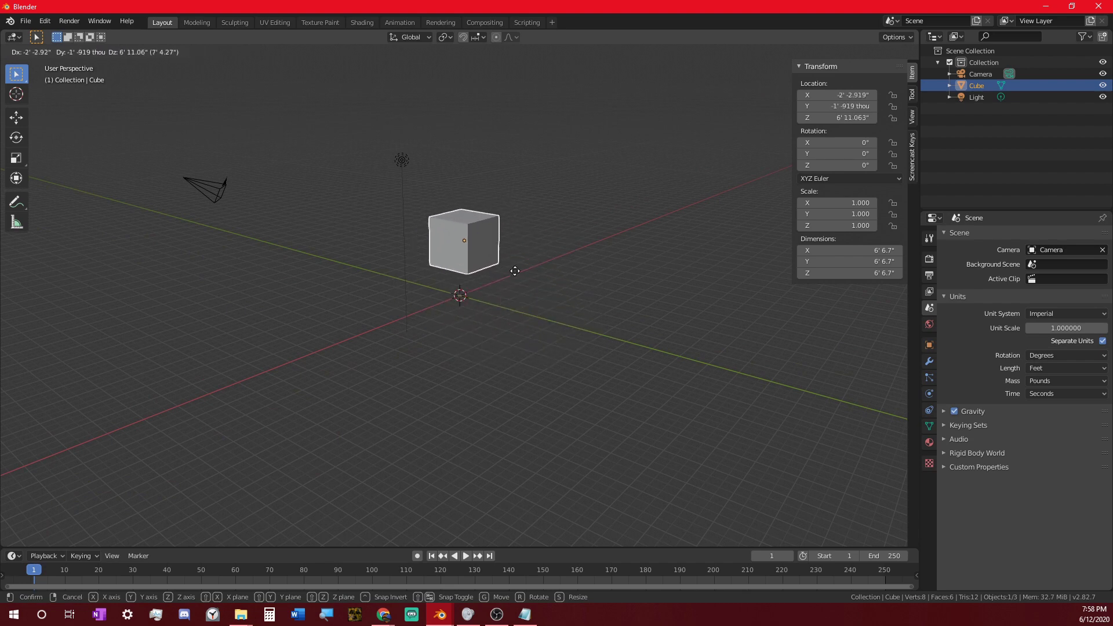
middle_click(550, 280)
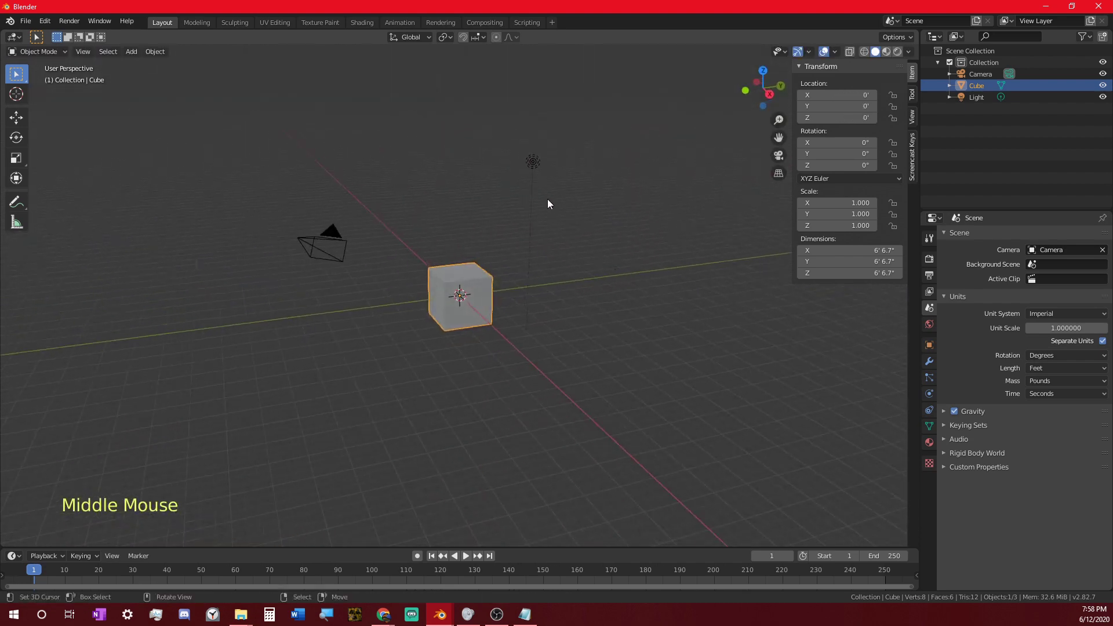
key(n)
middle_click(695, 249)
middle_click(610, 213)
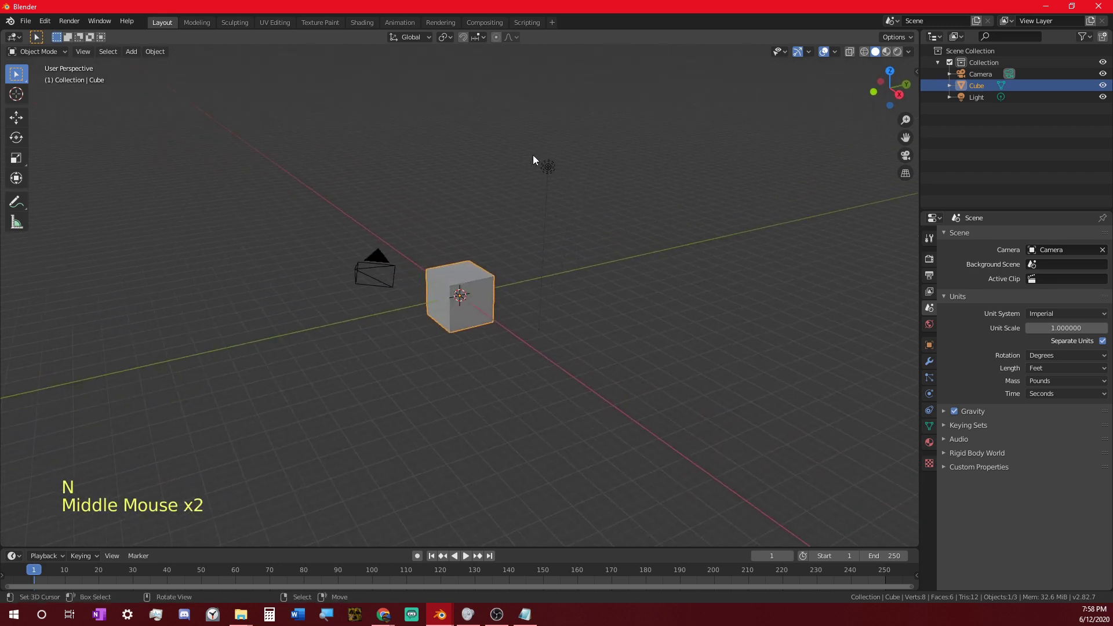
- Select the light and change its type to Sun in Object Data Properties
right_click(557, 173)
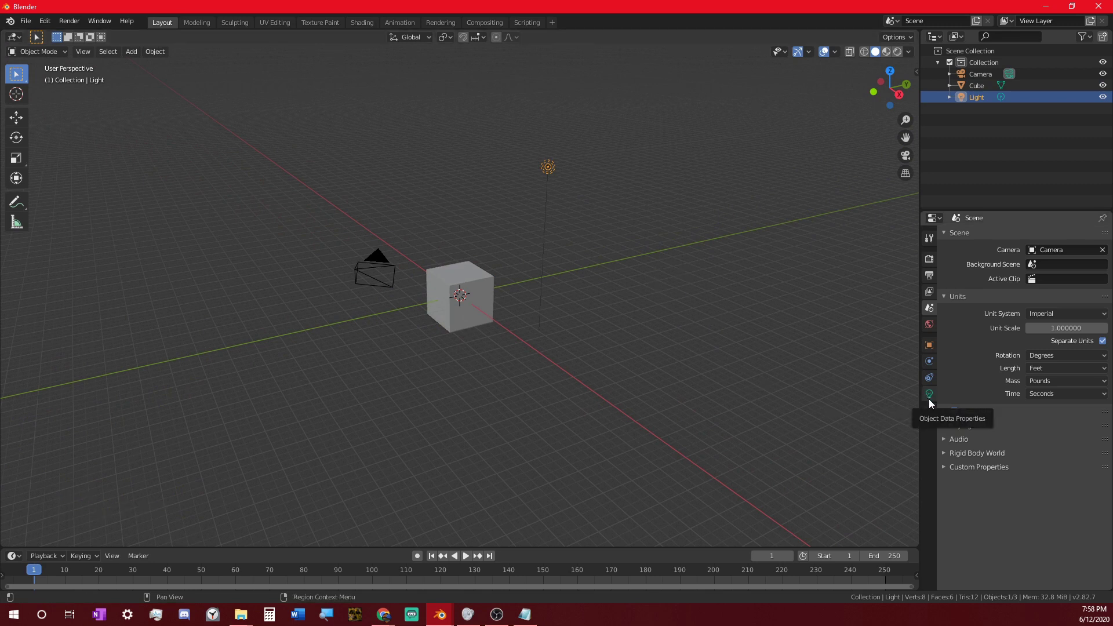
click(933, 403)
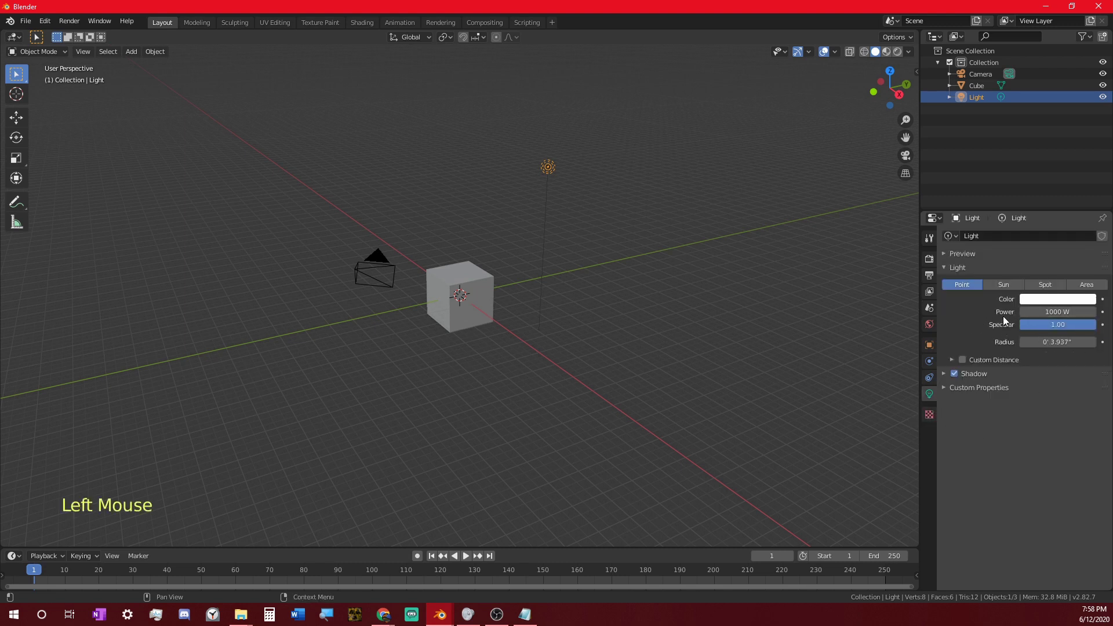
click(1005, 292)
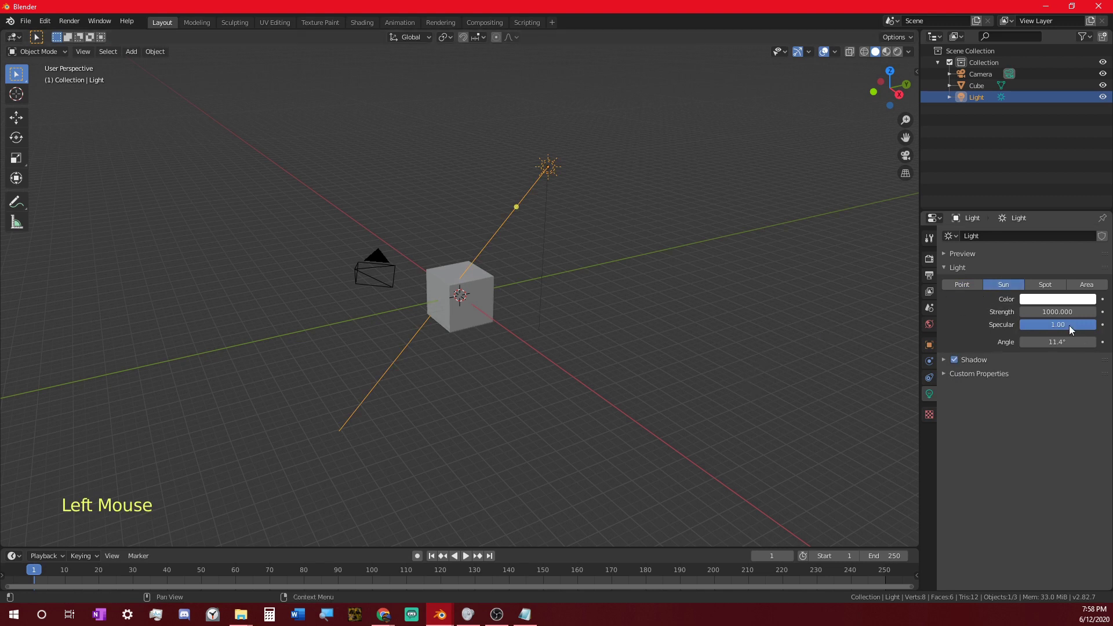
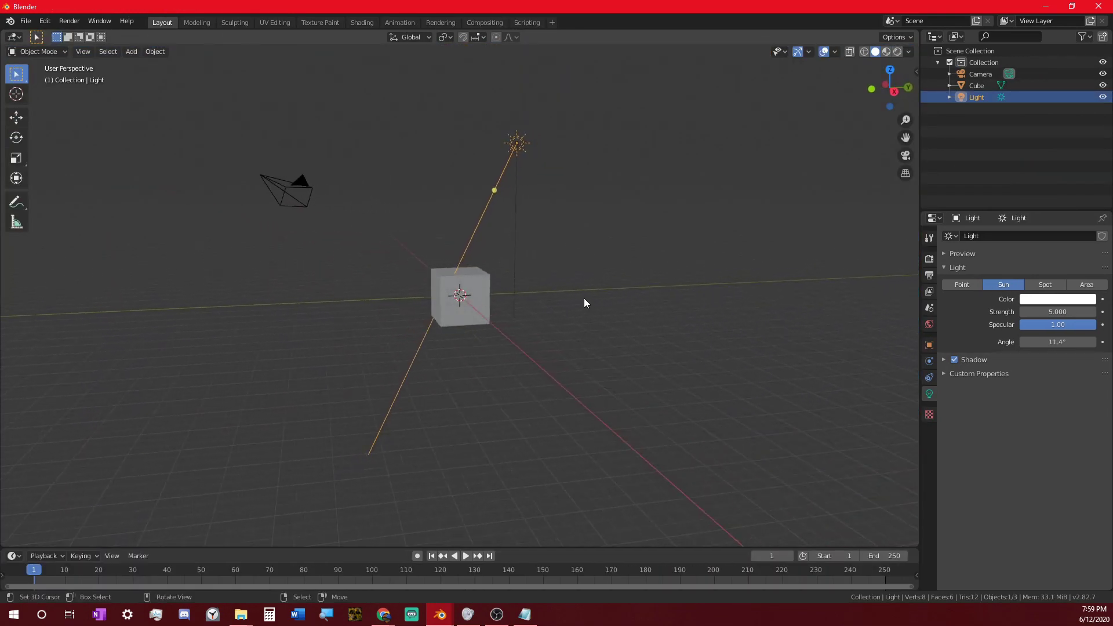
middle_click(486, 290)
scroll(up, 3)
right_click(489, 272)
middle_click(513, 279)
key(Tab)
middle_click(533, 269)
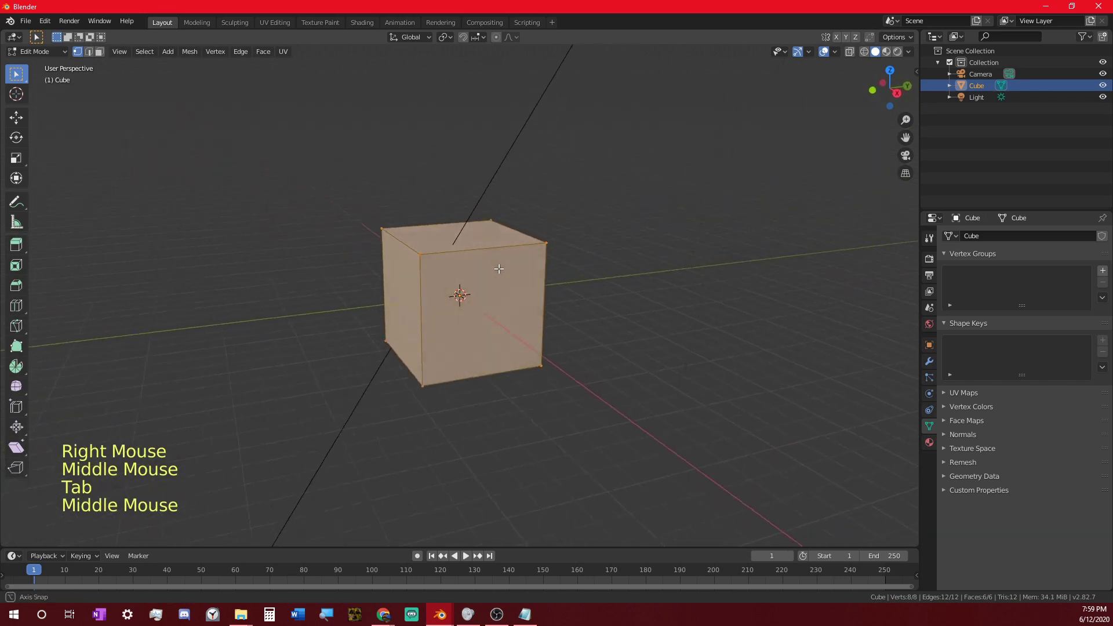
key(n)
middle_click(533, 267)
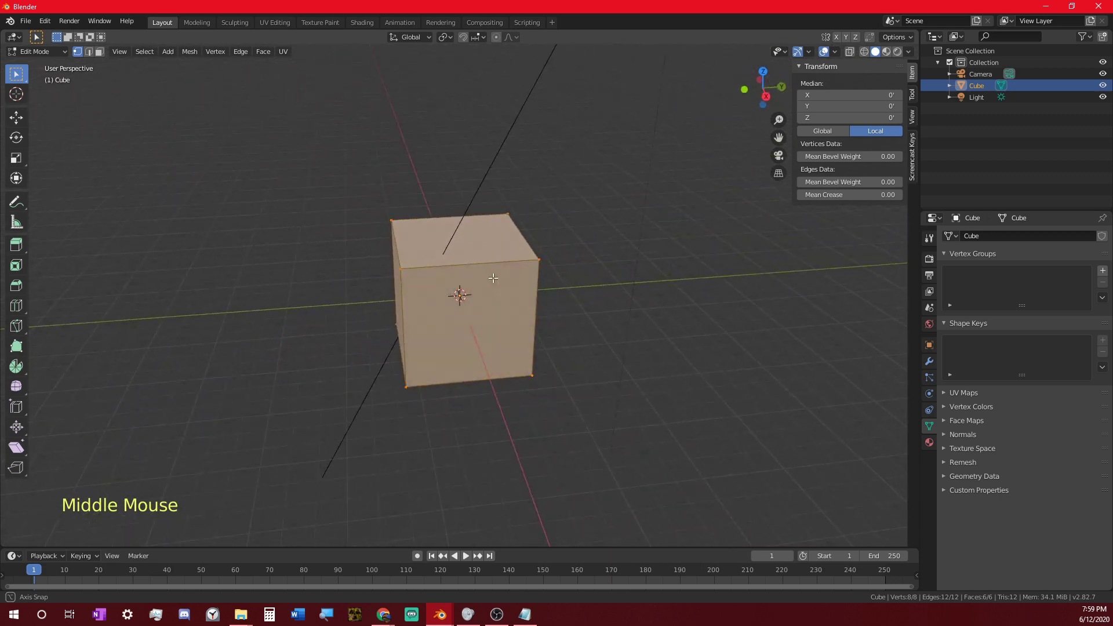
middle_click(489, 267)
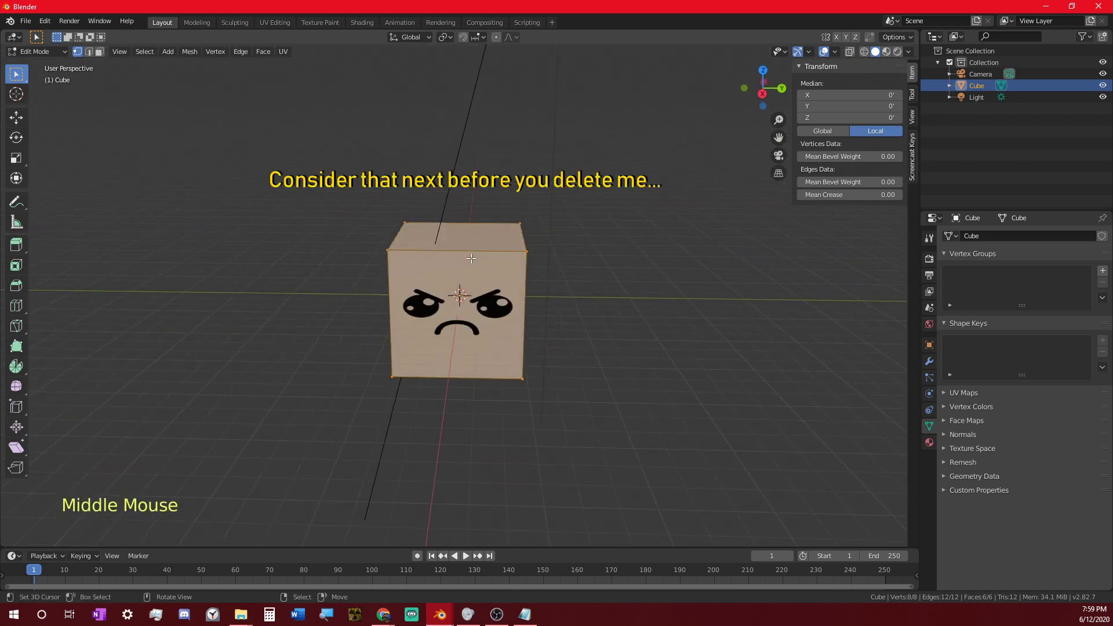
middle_click(492, 262)
middle_click(529, 278)
scroll(up, 3)
middle_click(545, 280)
- Enter Edit Mode on the cube, select all and begin scaling it flat into a tabletop
key(Tab)
key(a)
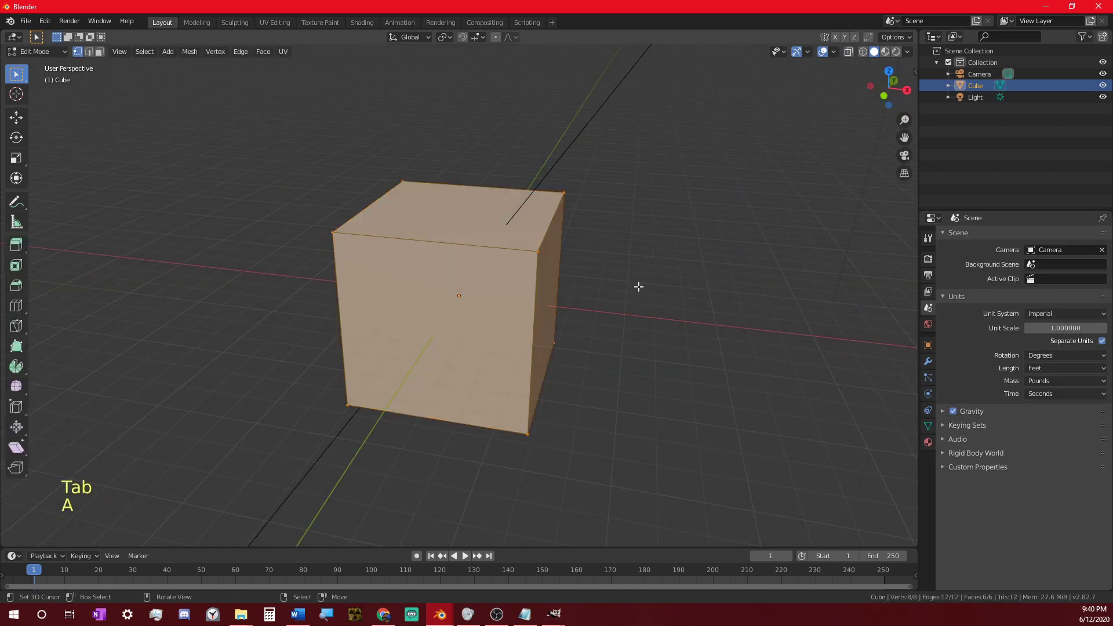
key(s)
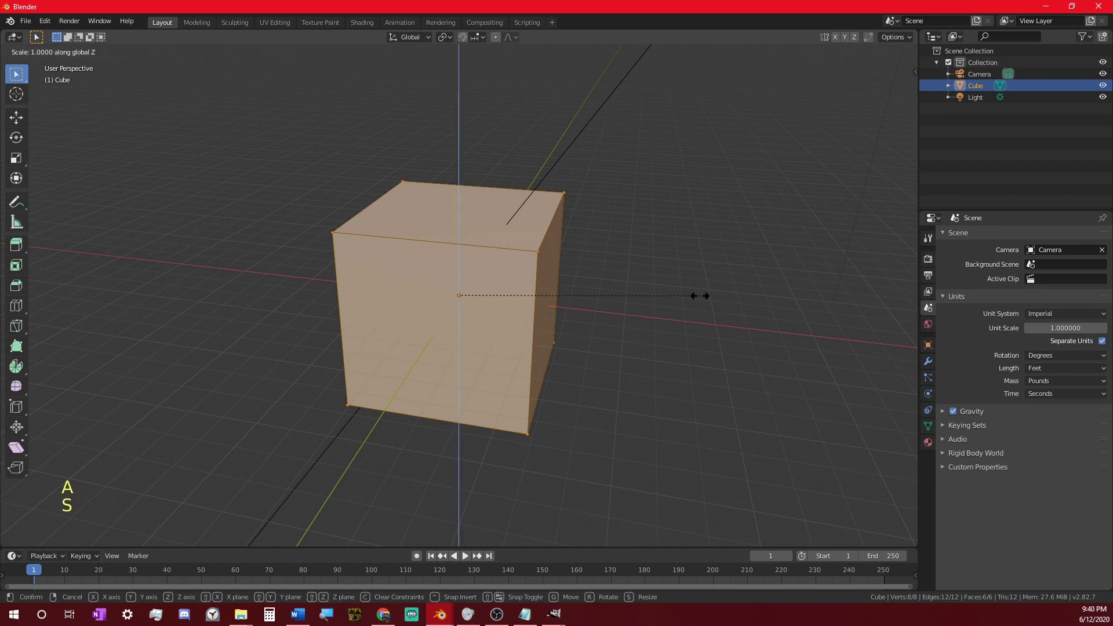
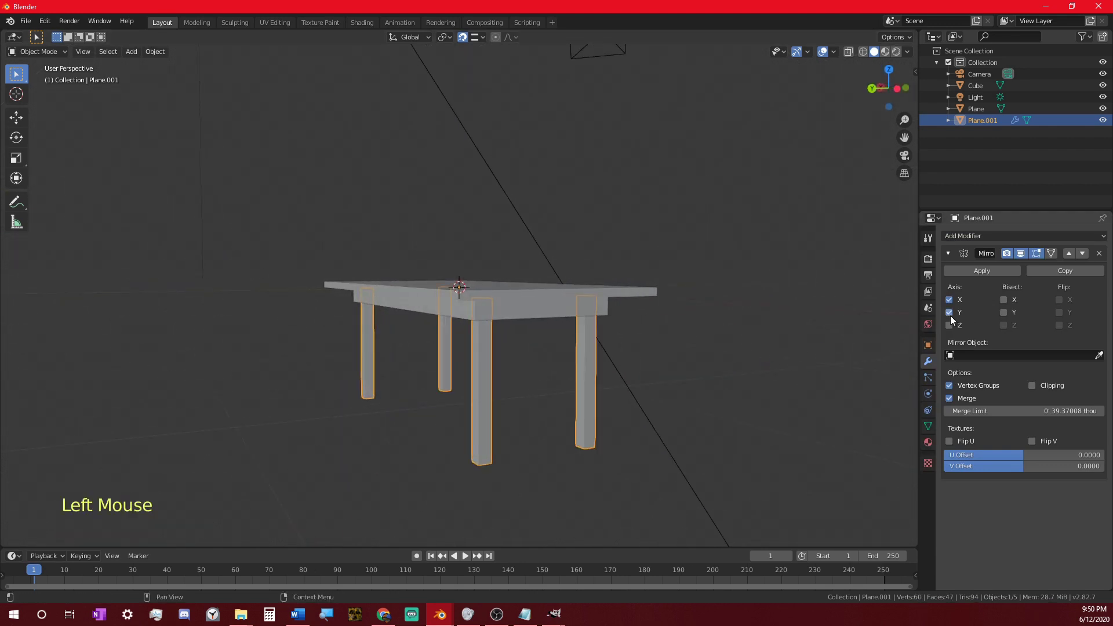
- Leave Edit Mode, join legs with the tabletop, then undo to keep the mirrored legs object
middle_click(642, 334)
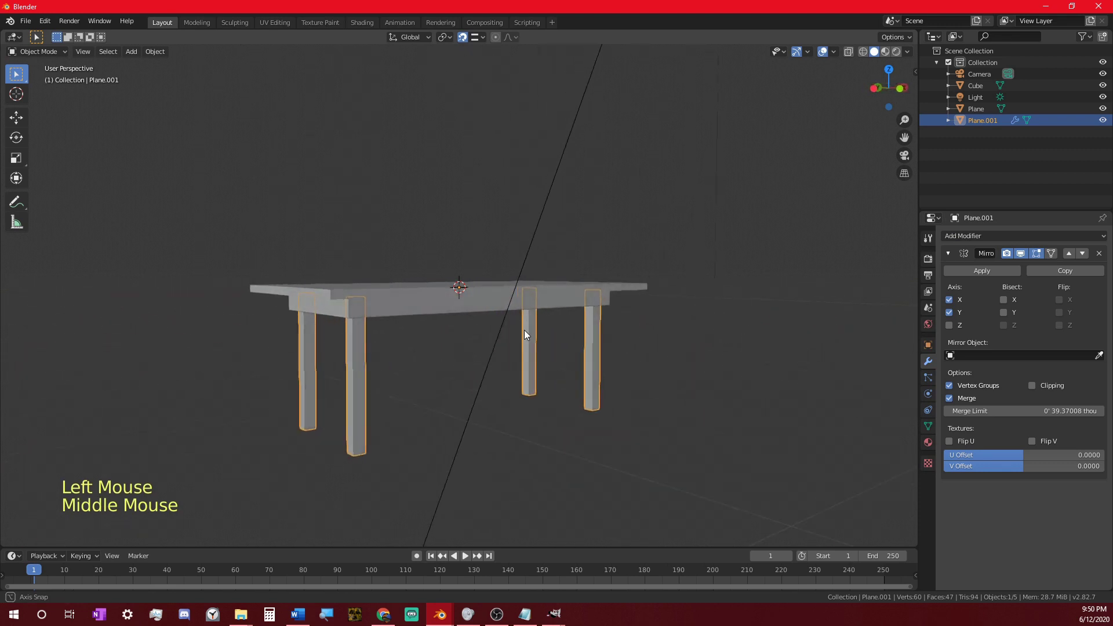
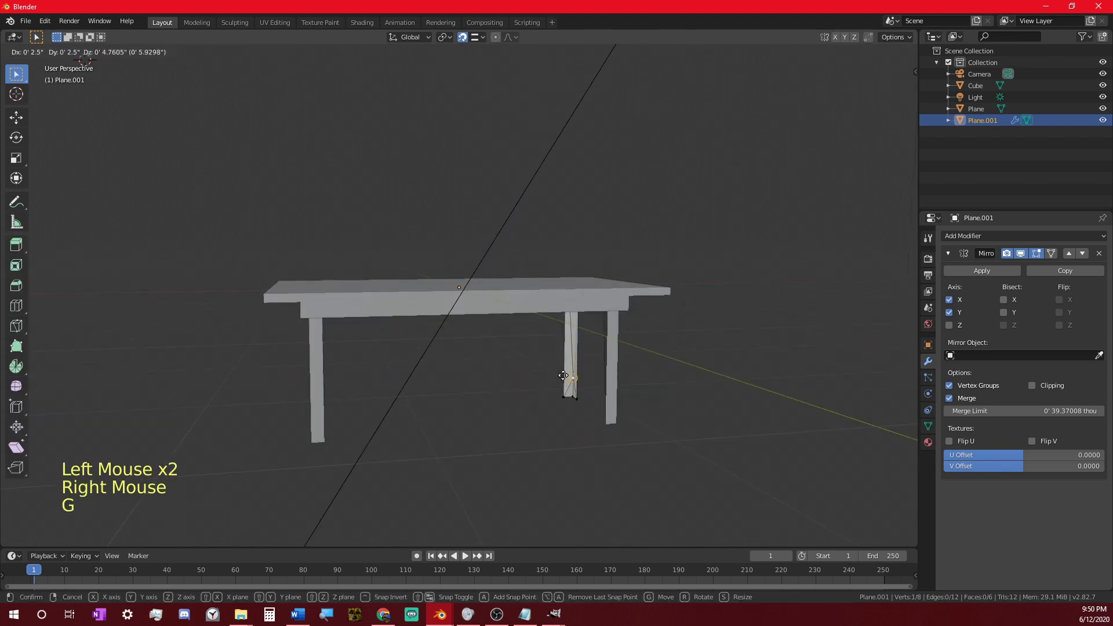
right_click(583, 387)
key(g)
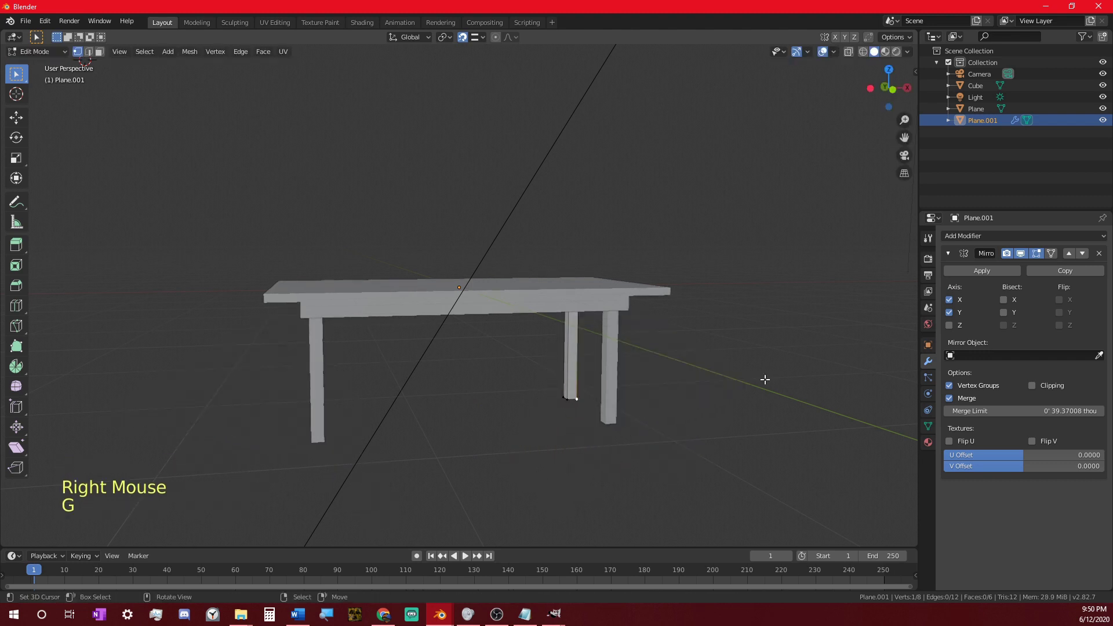
click(466, 43)
middle_click(542, 344)
key(Tab)
right_click(549, 362)
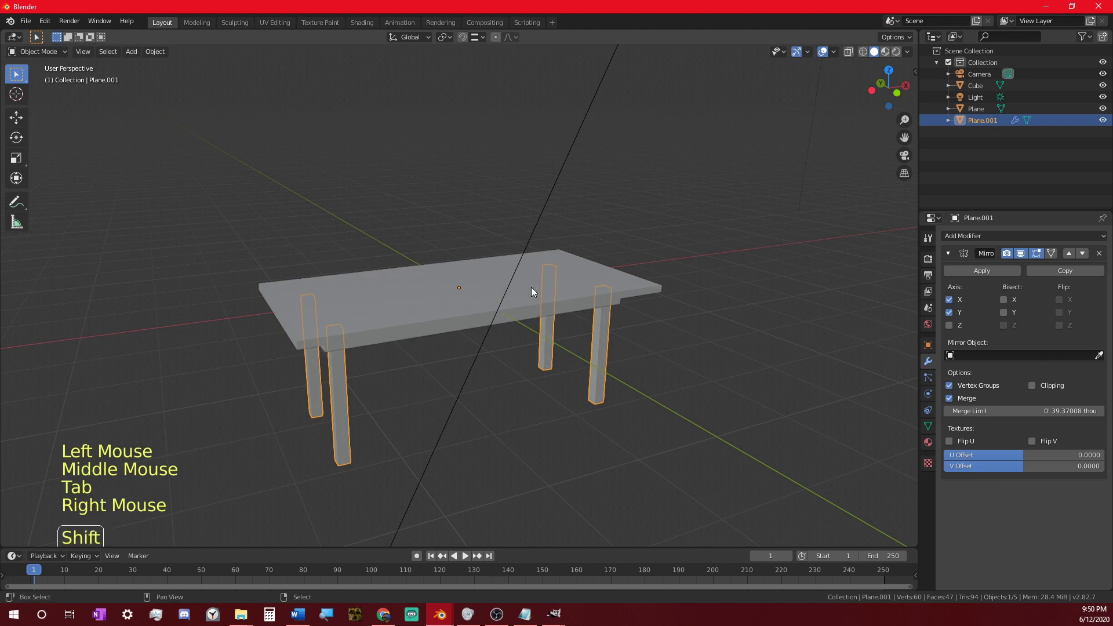
right_click(533, 282)
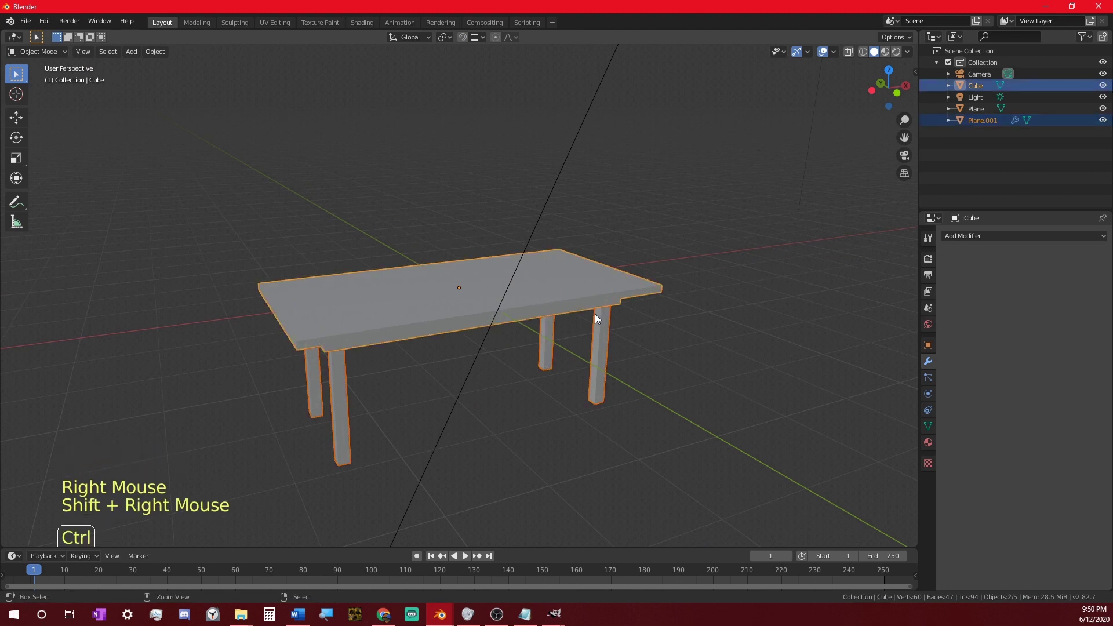
key(ctrl+j)
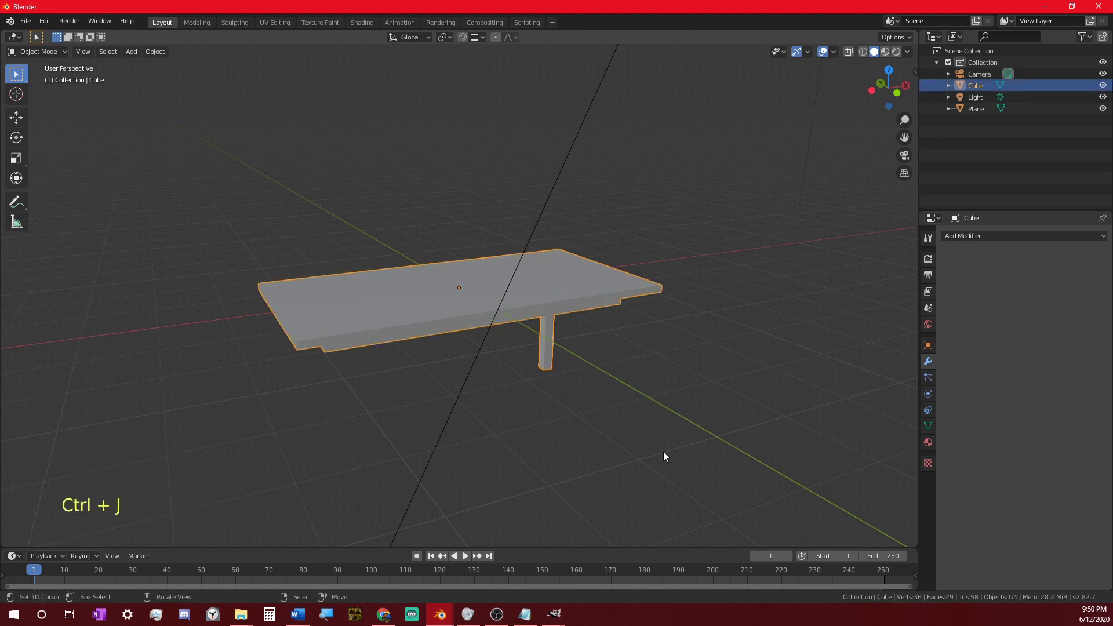
middle_click(690, 450)
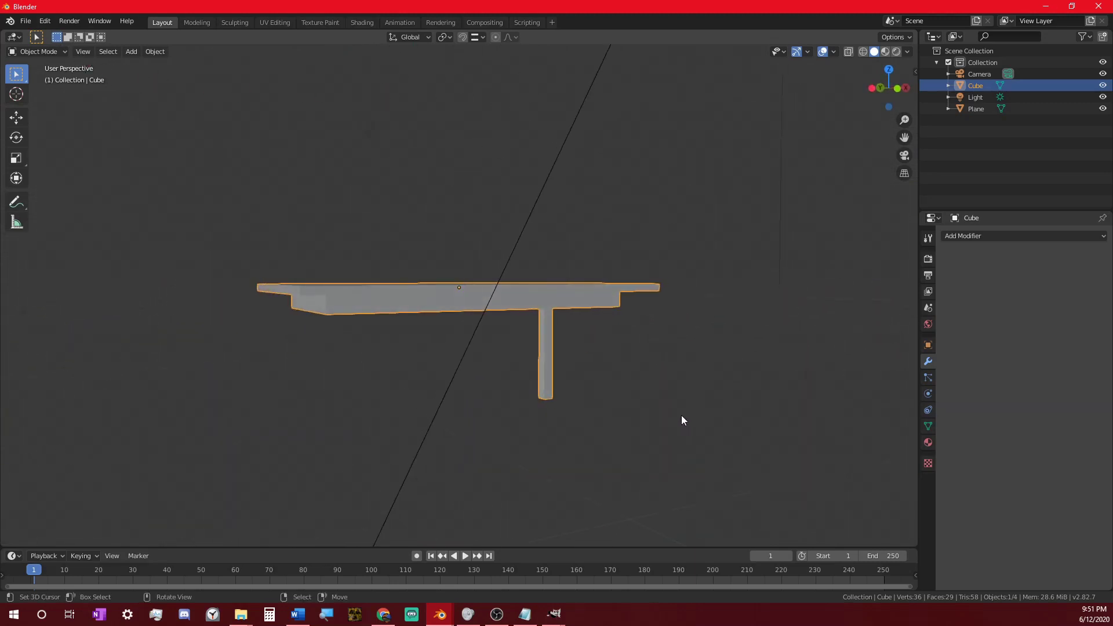
middle_click(685, 434)
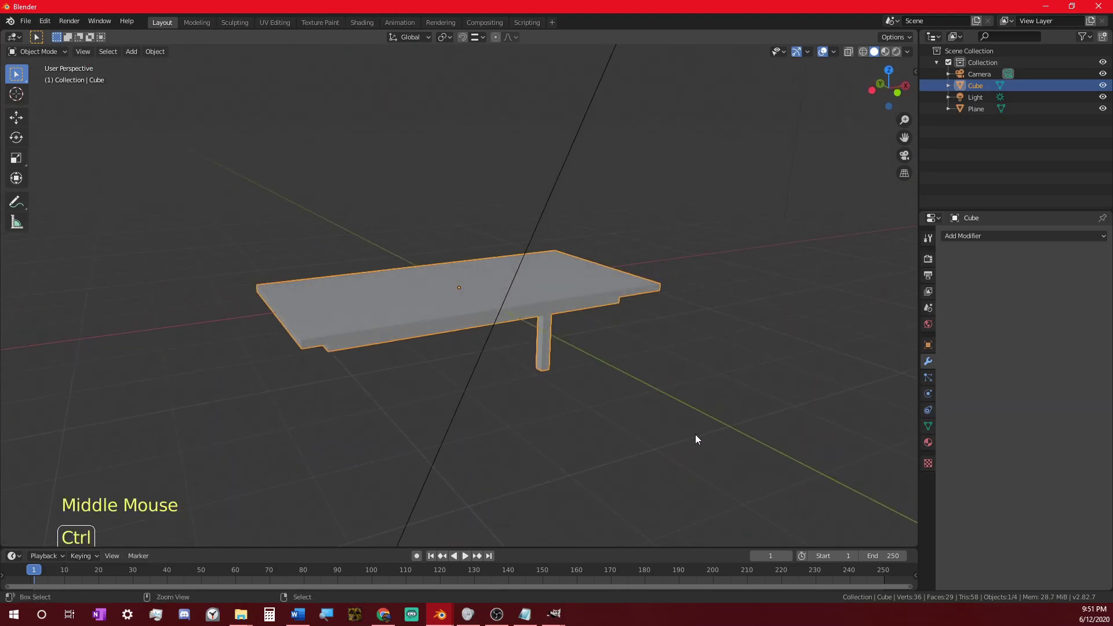
key(ctrl+z)
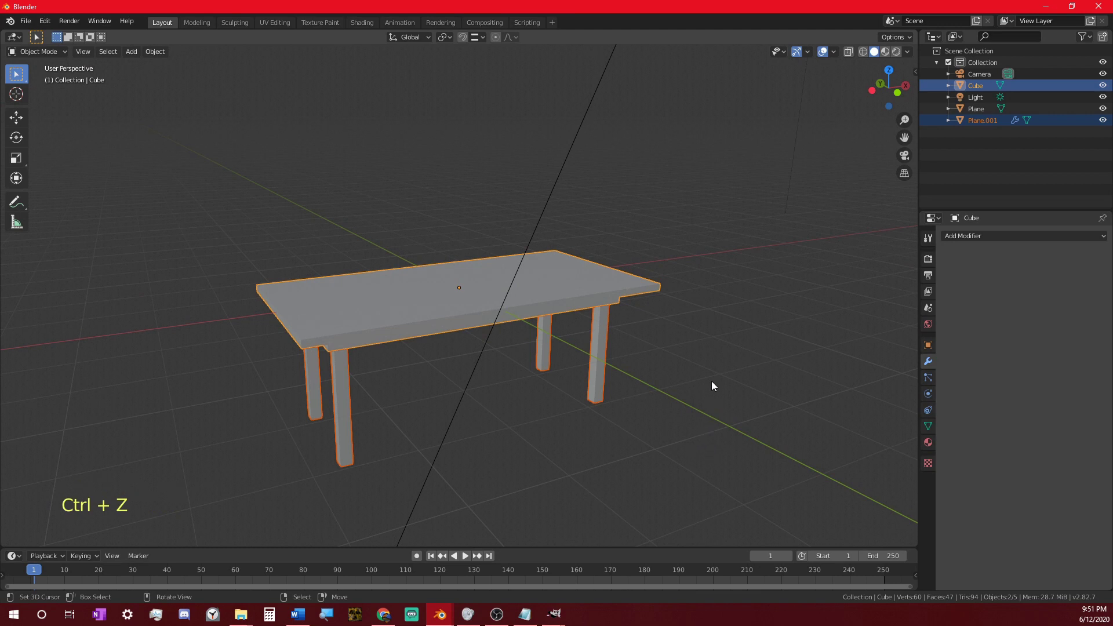
- Apply the legs' Mirror modifier, join them with the tabletop (Ctrl+J) and rename it Table
right_click(685, 353)
right_click(551, 339)
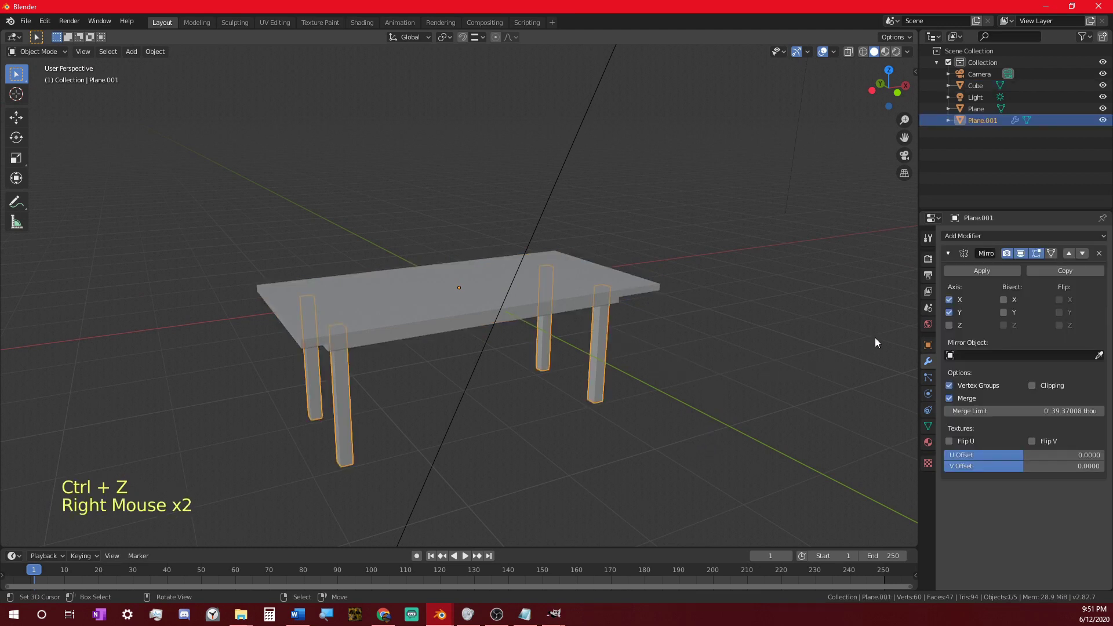
click(969, 275)
right_click(544, 302)
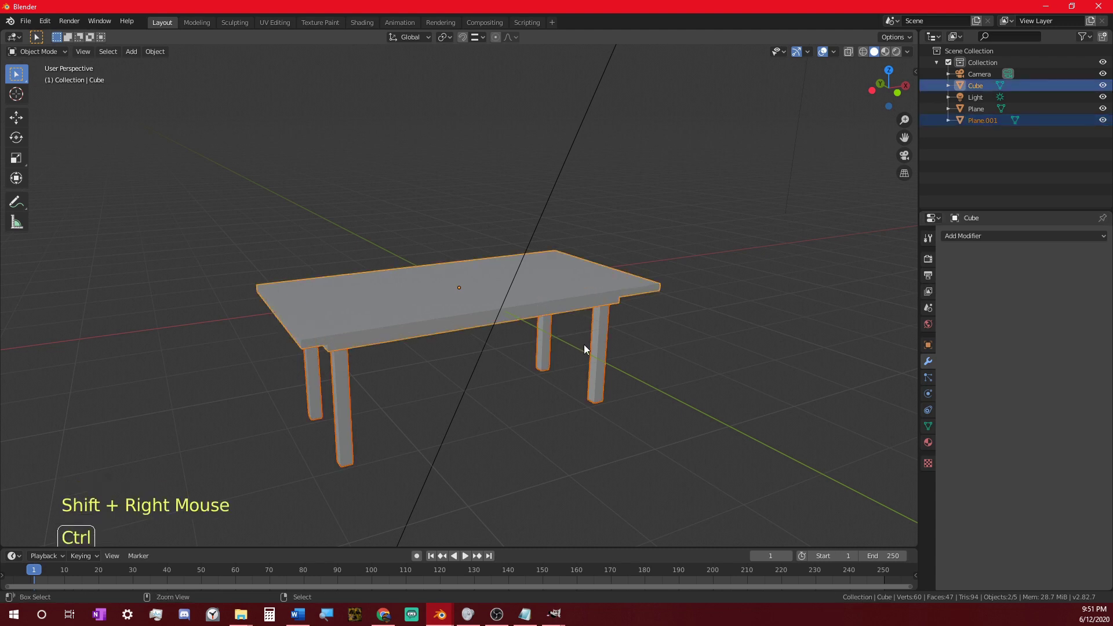
key(ctrl+j)
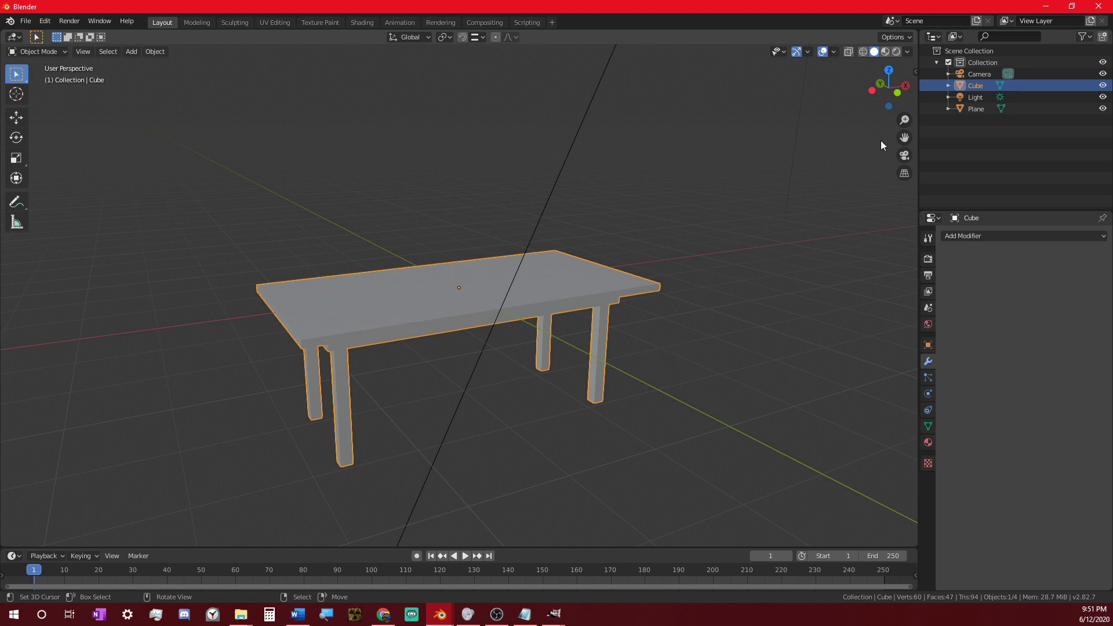
double_click(984, 89)
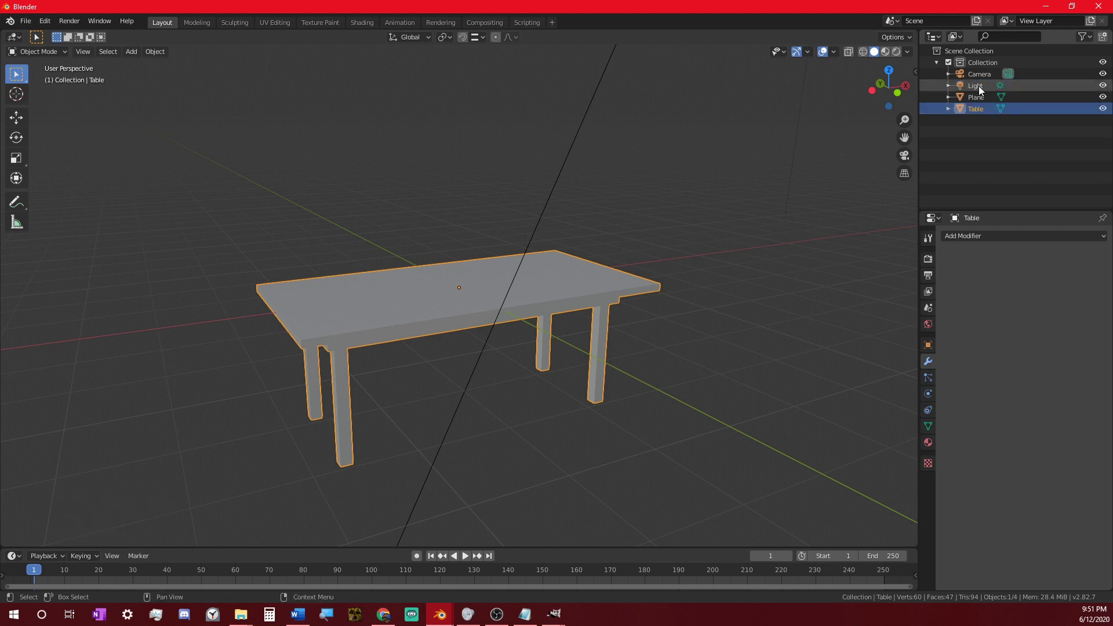
- Confirm the name Table and bring up the Add menu above the tabletop for a new cylinder
key(shift+s)
middle_click(553, 380)
scroll(up, 3)
middle_click(512, 368)
key(shift+a)
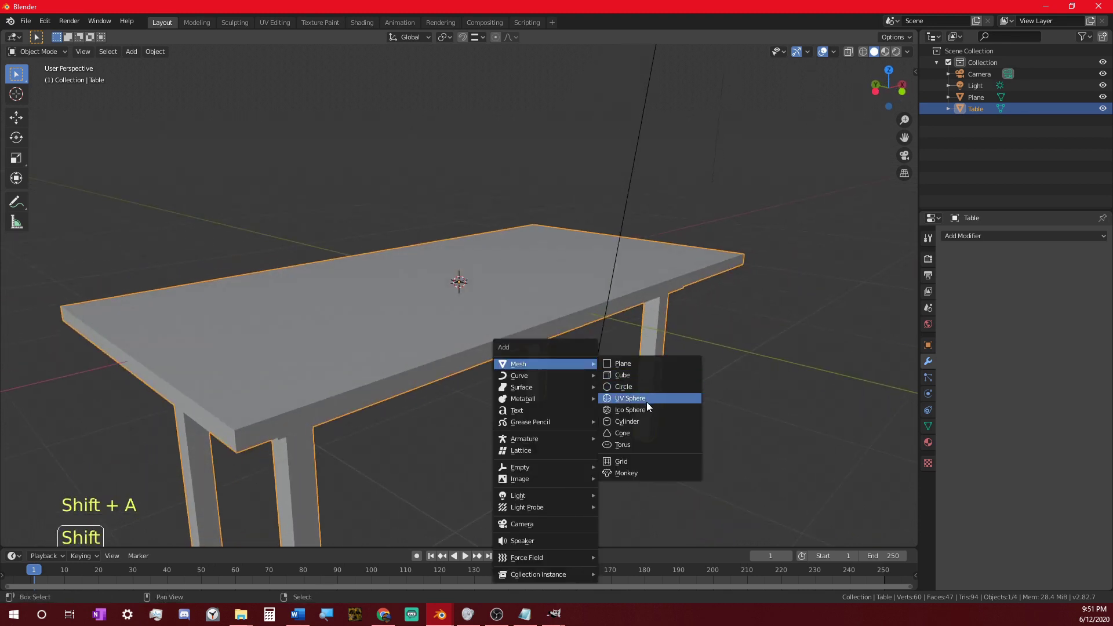
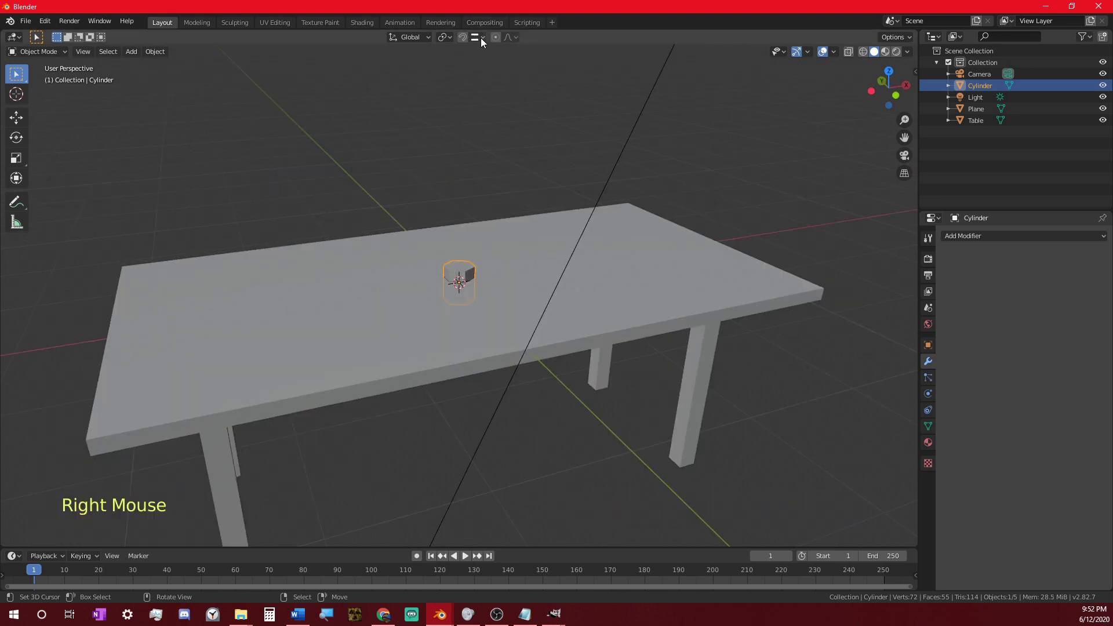
- Set the snapping target to Face for placing the cylinder on the table
click(486, 42)
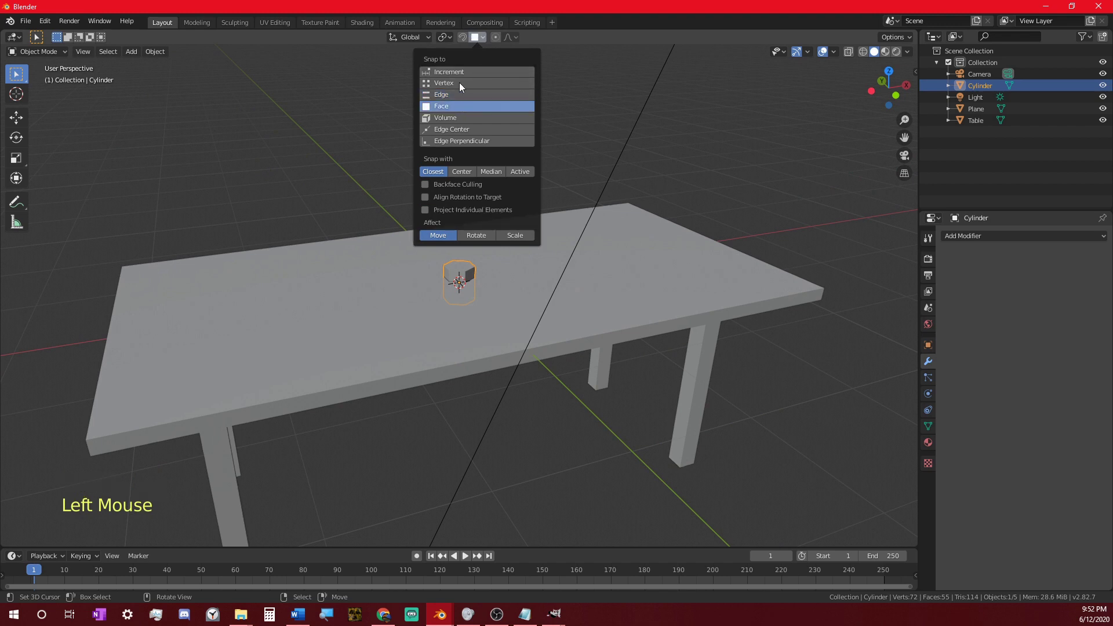
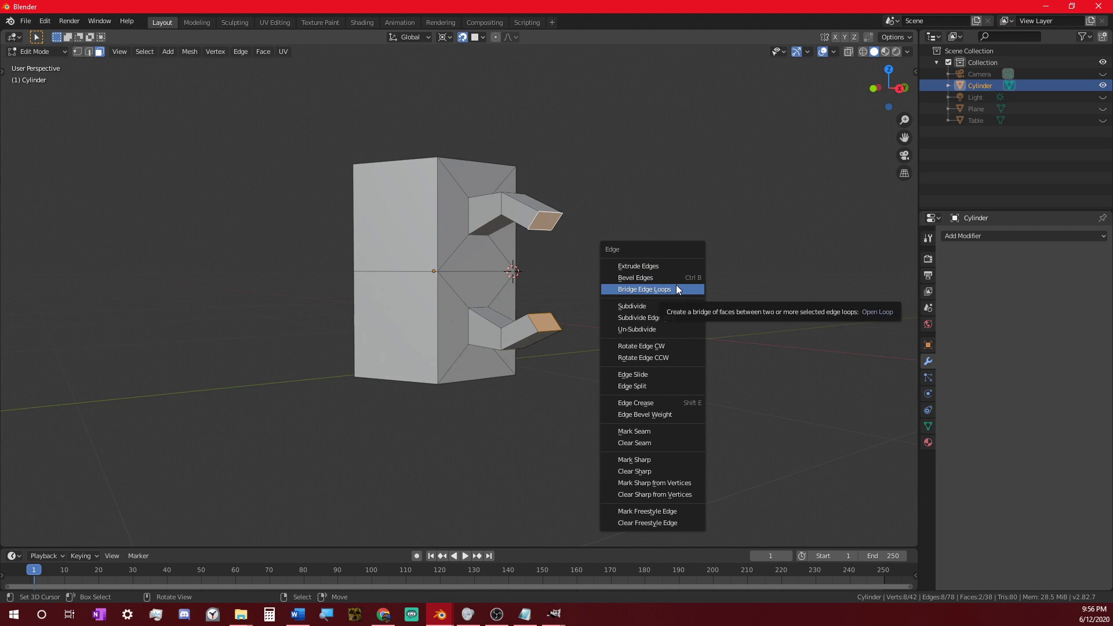
- Select the two handle stub end edges and bridge them into a closed handle
middle_click(669, 288)
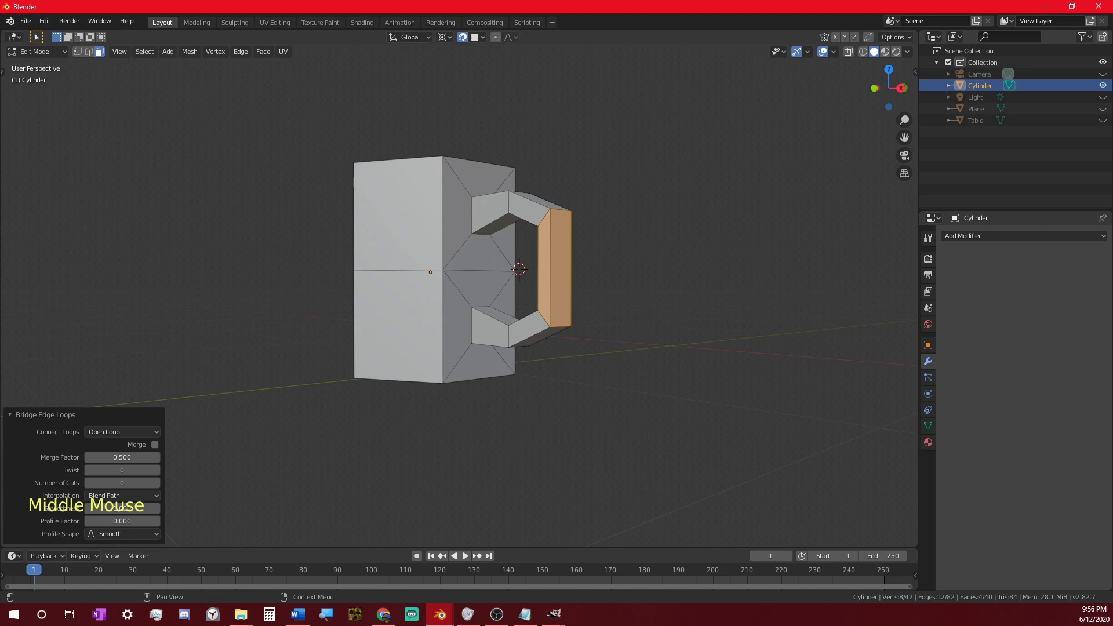
right_click(569, 254)
middle_click(617, 264)
right_click(588, 255)
middle_click(628, 259)
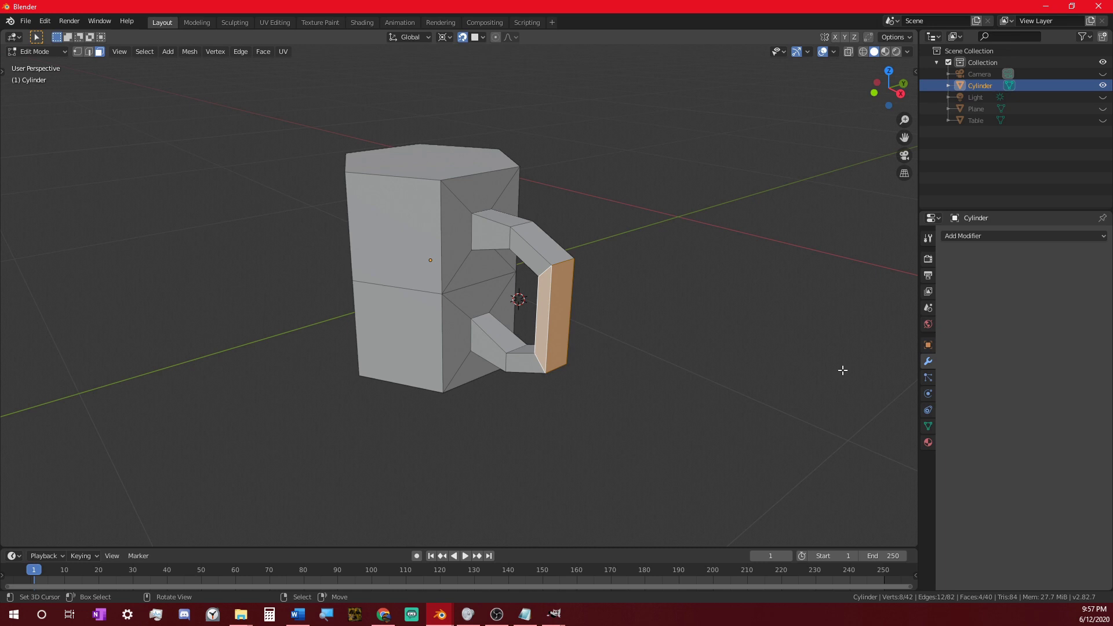
middle_click(831, 362)
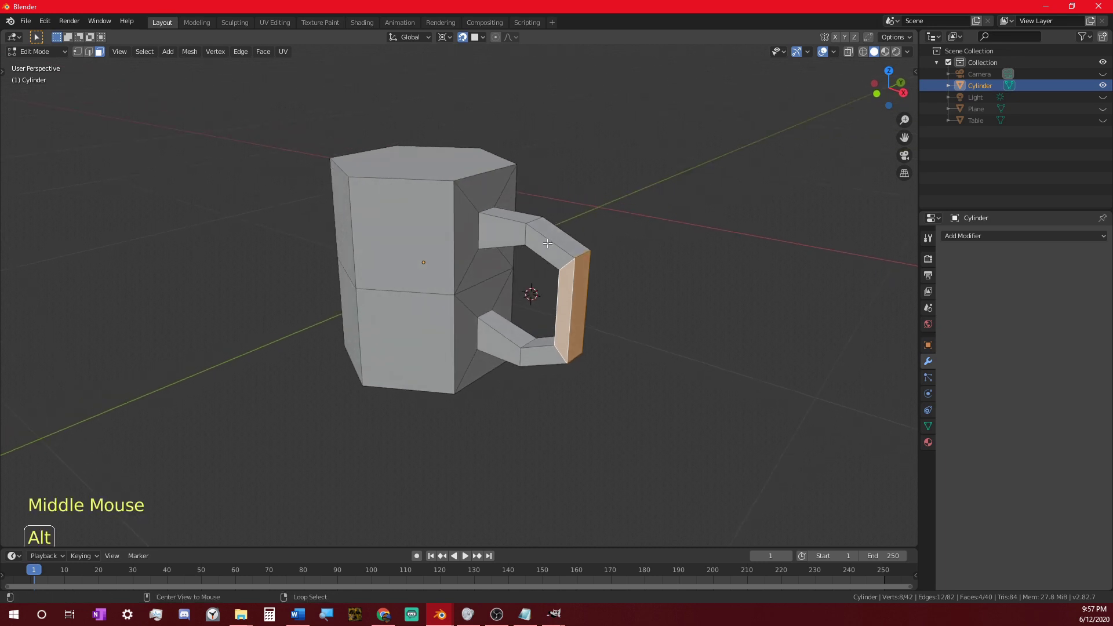
- Loop-select the faces of the newly bridged handle segment
right_click(697, 313)
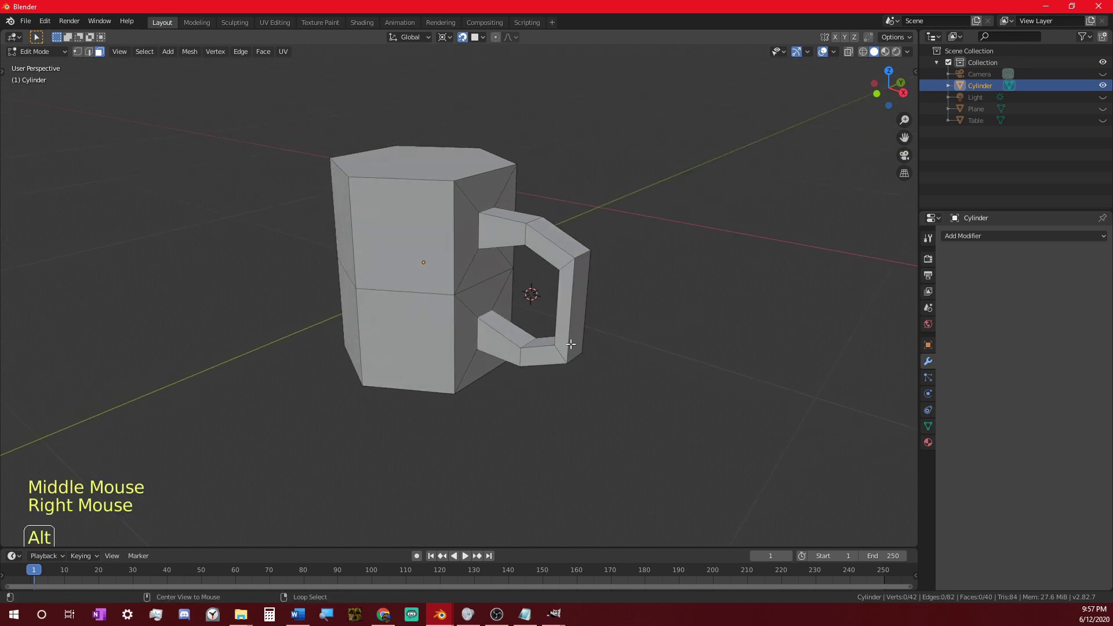
right_click(586, 284)
right_click(582, 248)
right_click(566, 258)
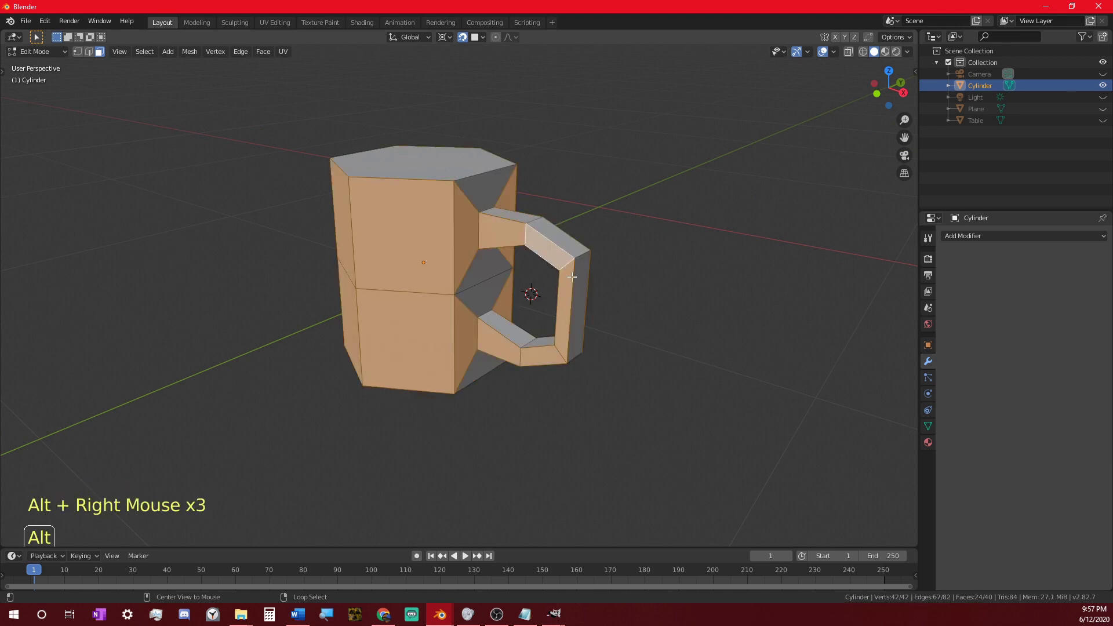
right_click(548, 253)
- Enable proportional editing (O) and move the outer handle face outward, tuning the falloff radius
right_click(560, 277)
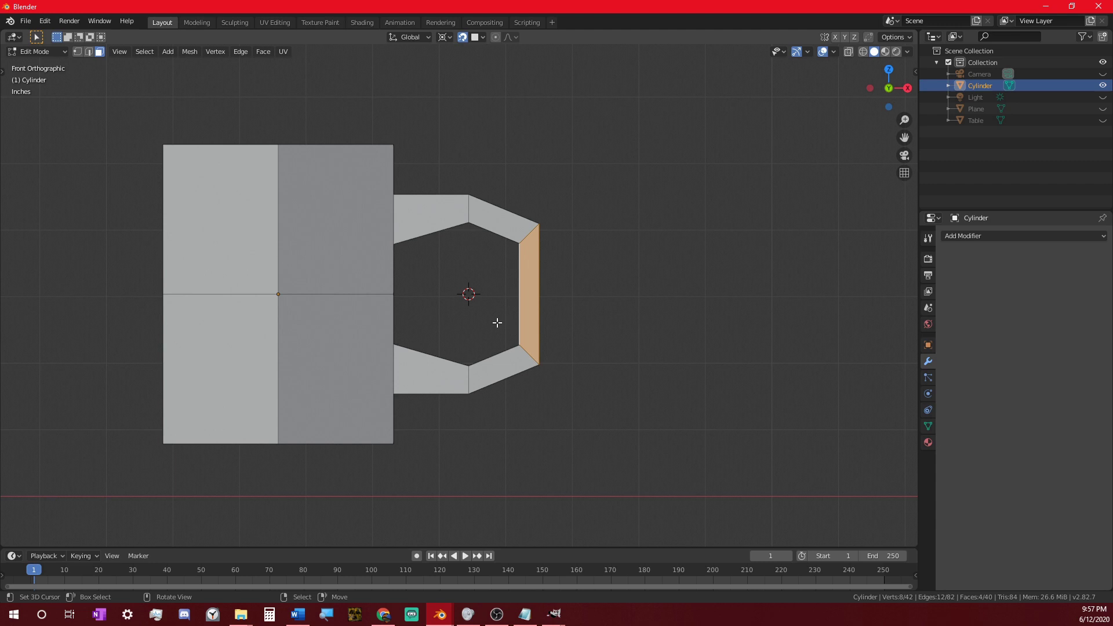
key(o)
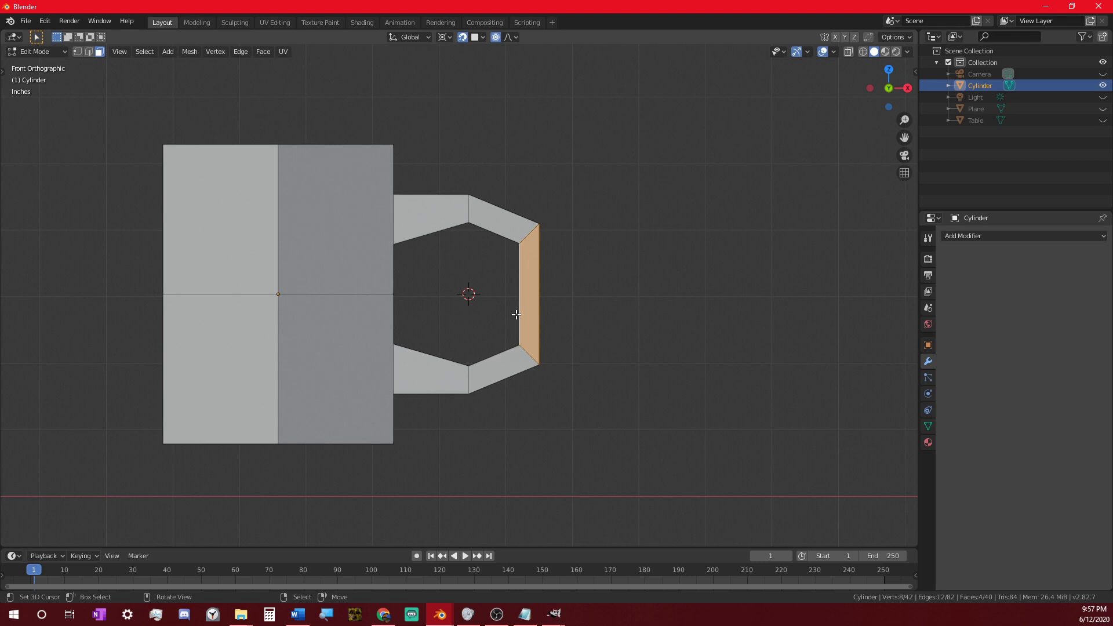
key(g)
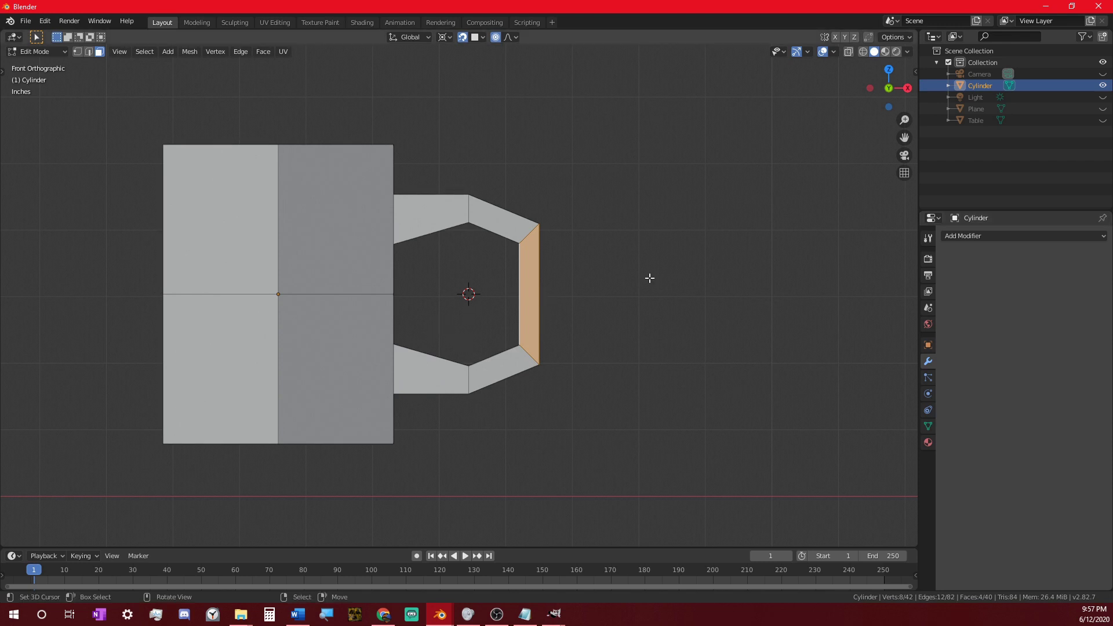
key(g)
scroll(up, 3)
scroll(down, 3)
key(g)
scroll(down, 3)
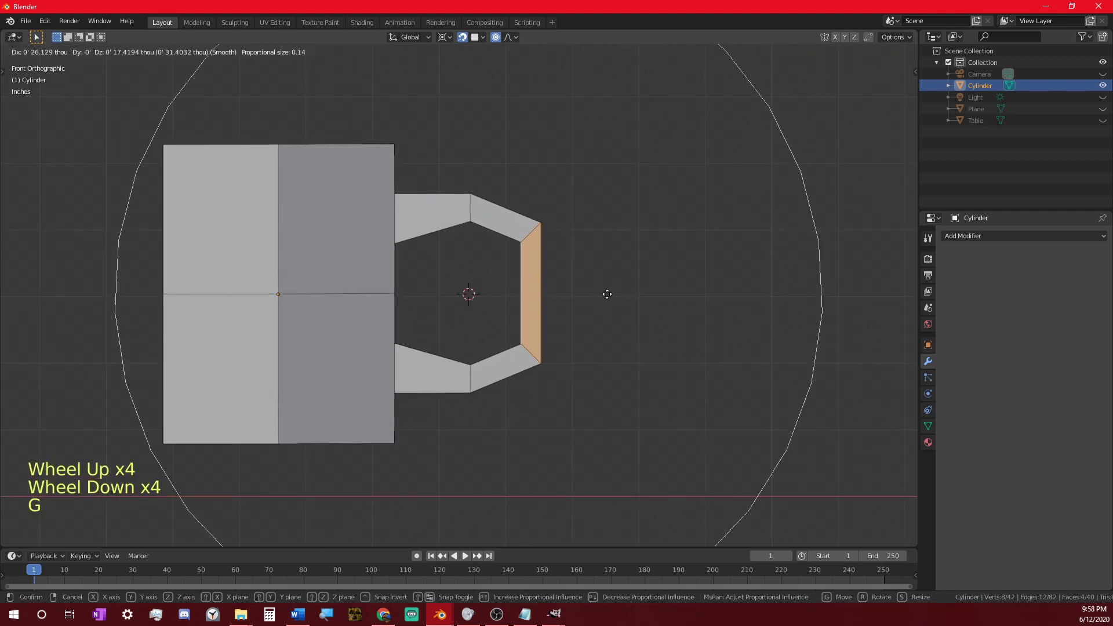
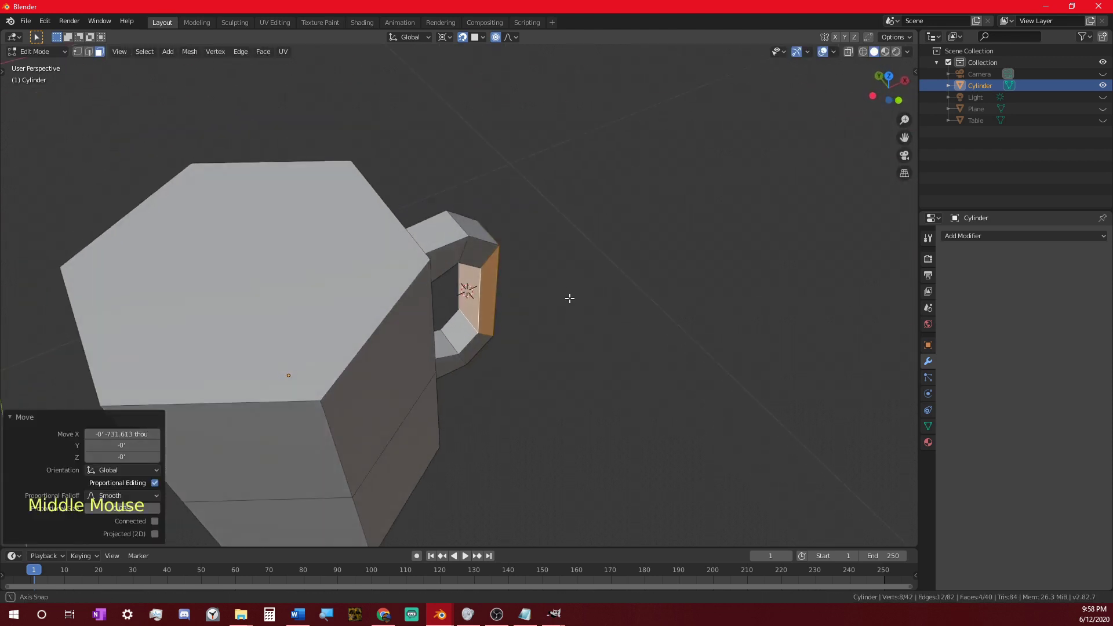
- Inset the mug's top face and extrude it down along Z to hollow out the mug
right_click(316, 299)
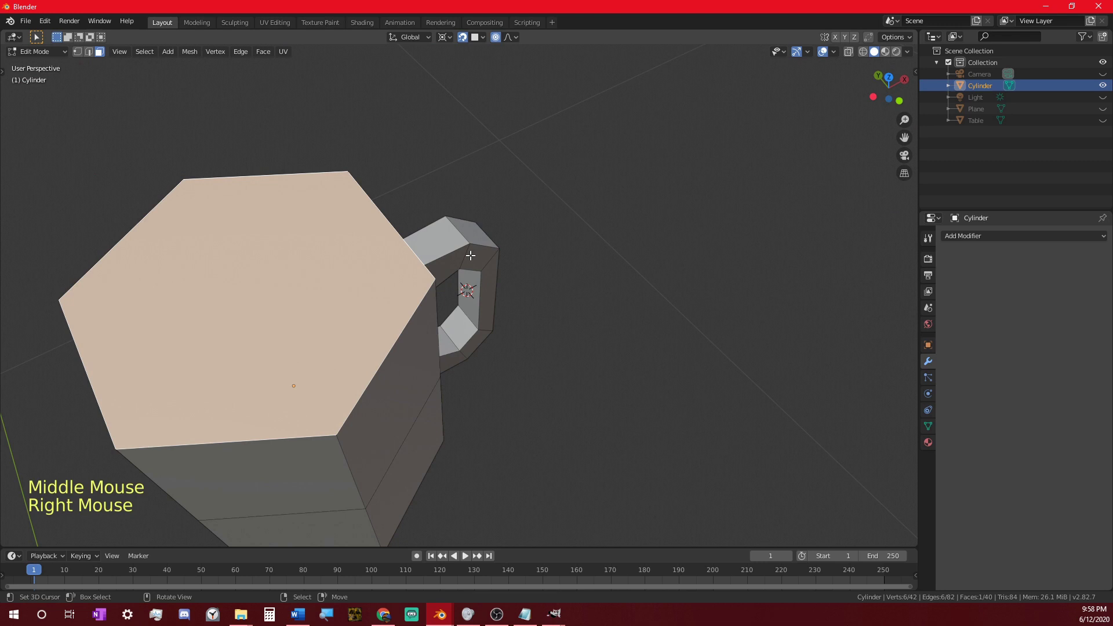
key(KP_Decimal)
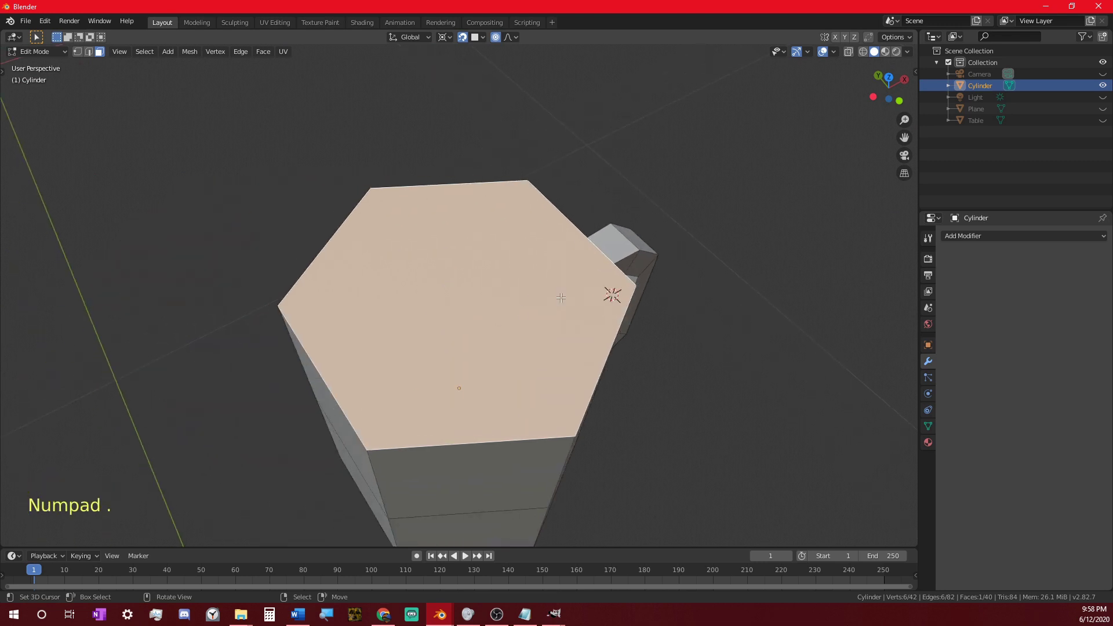
key(i)
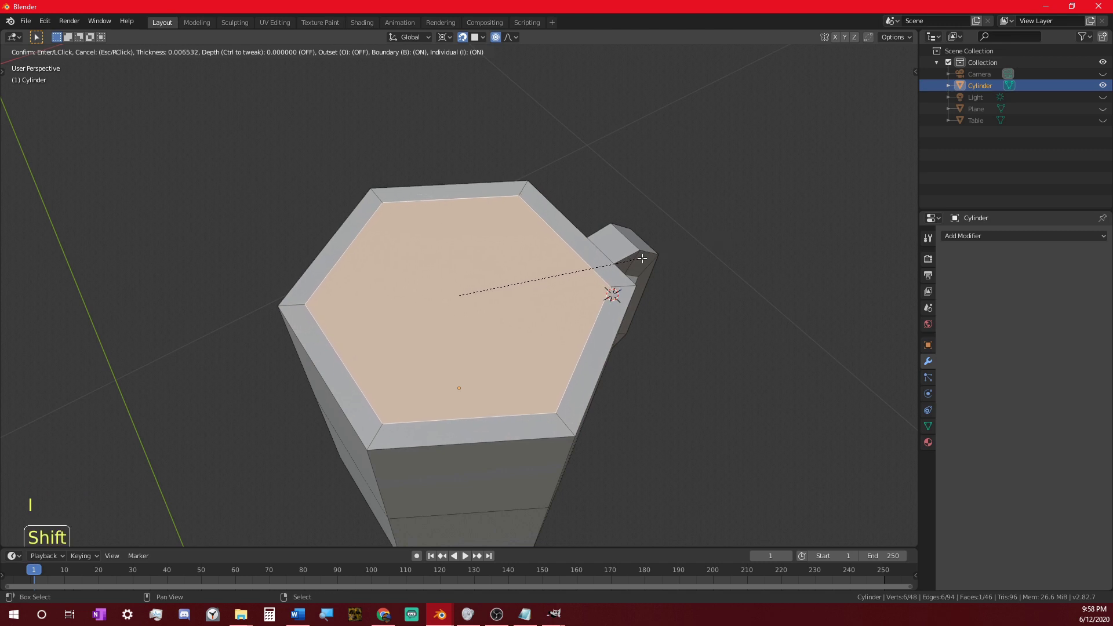
key(e)
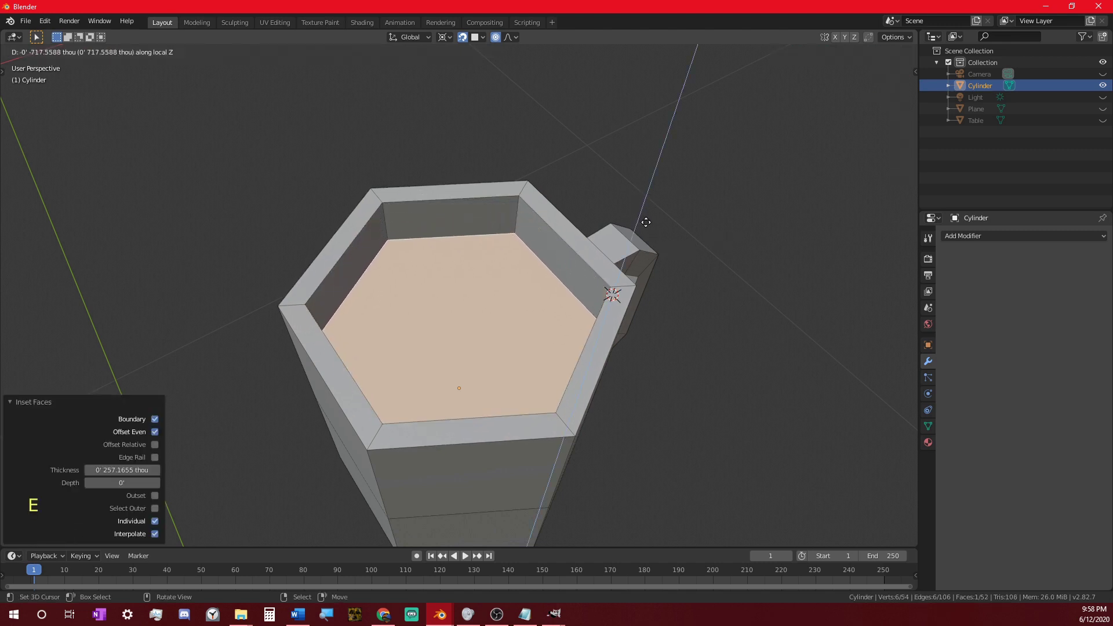
middle_click(638, 239)
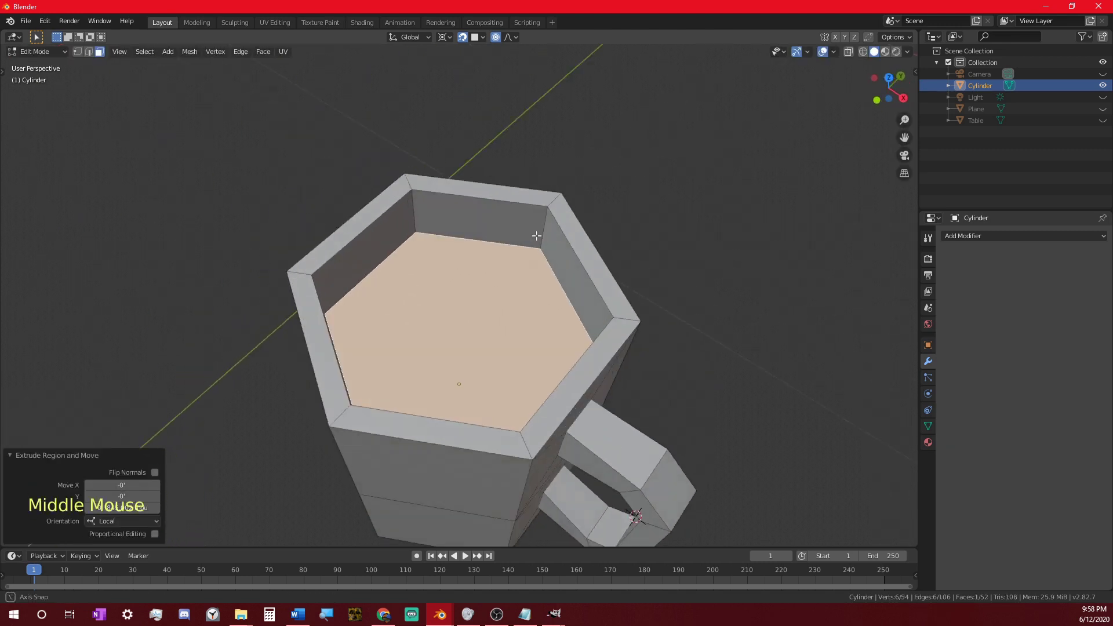